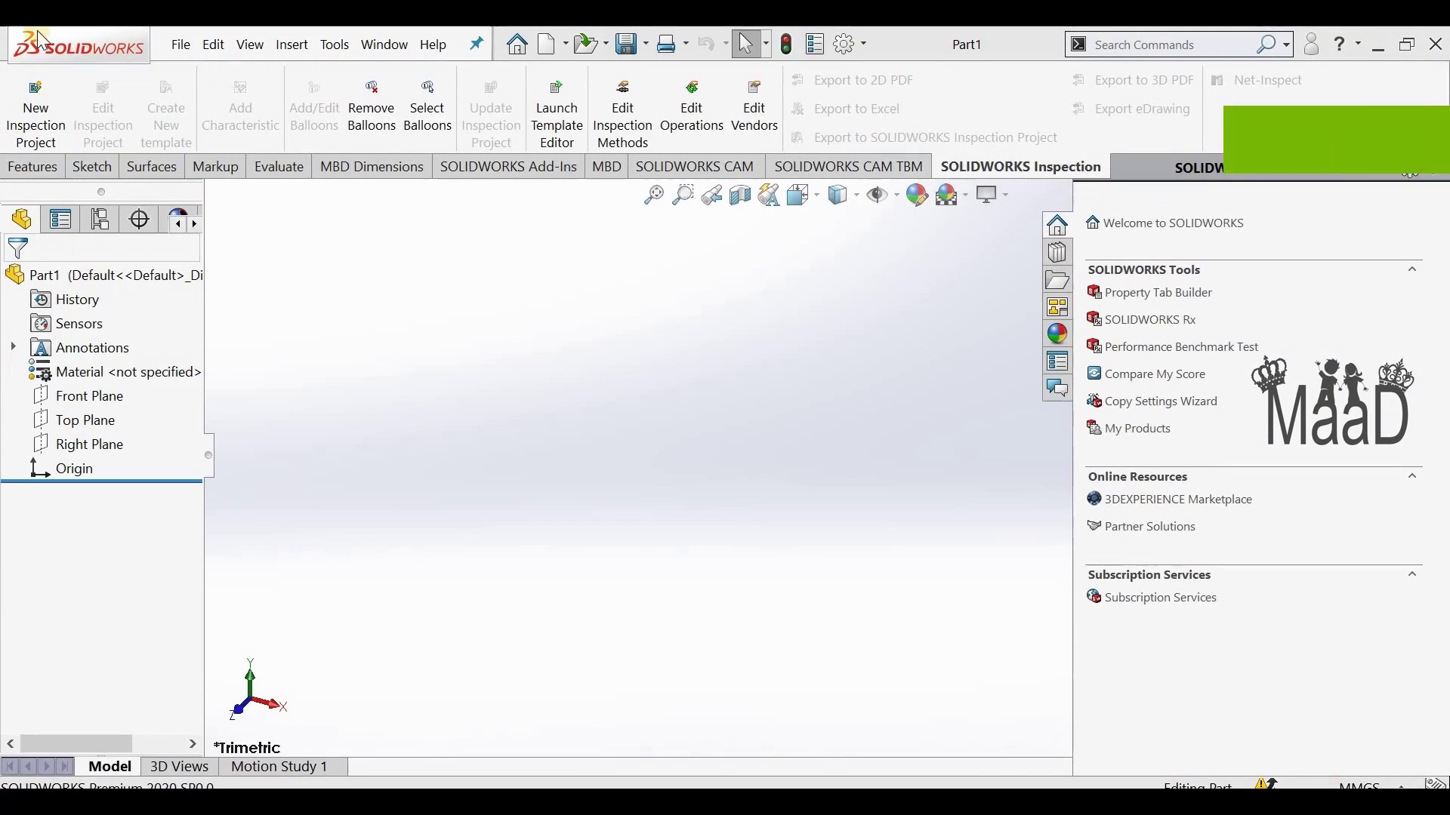
# - Switch to the Sketch tools in the new blank part
pyautogui.click(119, 144)
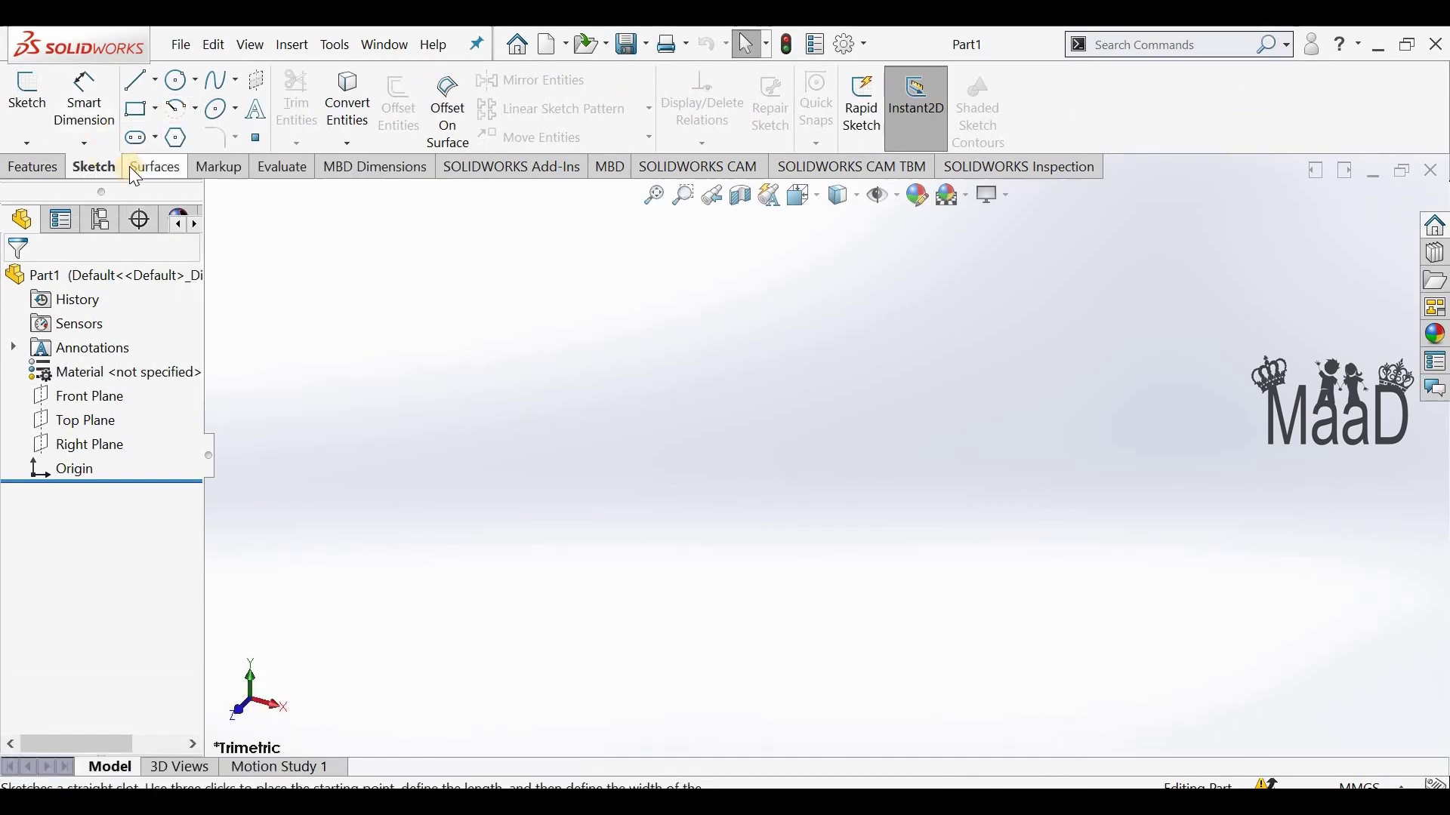
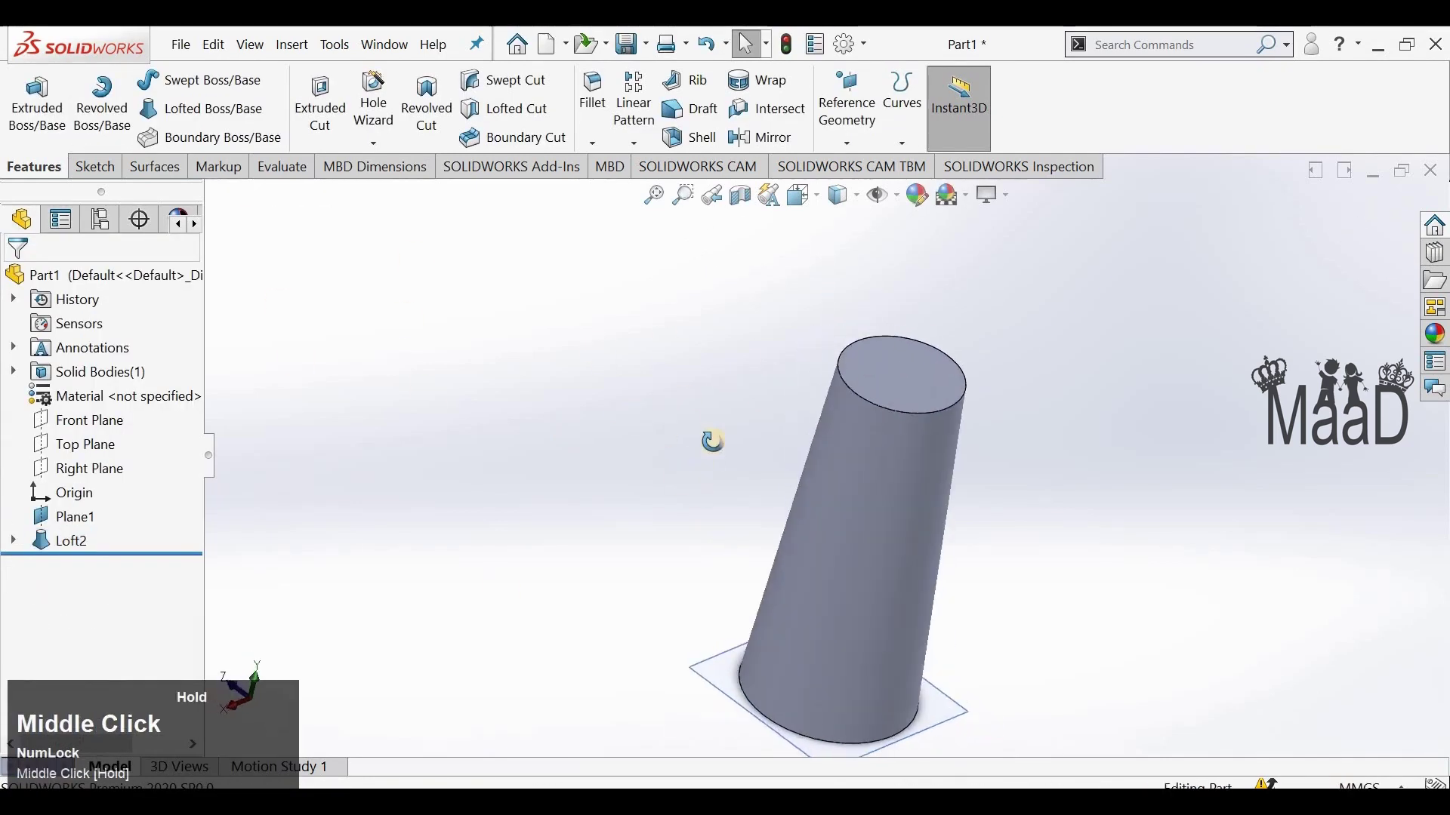
# - Edit Plane1's feature definition to re-check its 400 mm offset from the Top Plane
pyautogui.click(86, 528)
pyautogui.click(86, 529)
pyautogui.rightClick(125, 280)
pyautogui.click(661, 469)
pyautogui.click(180, 569)
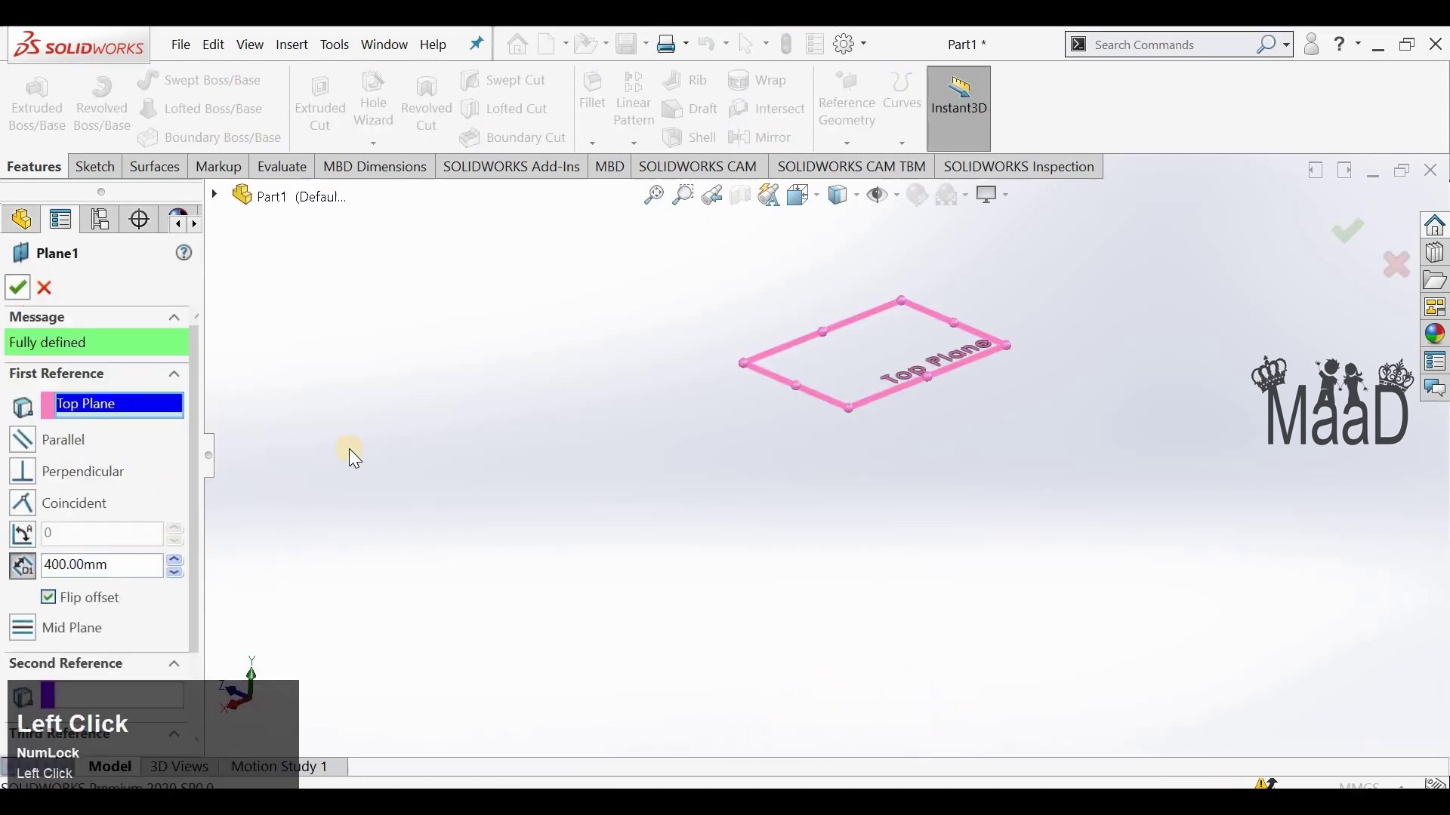
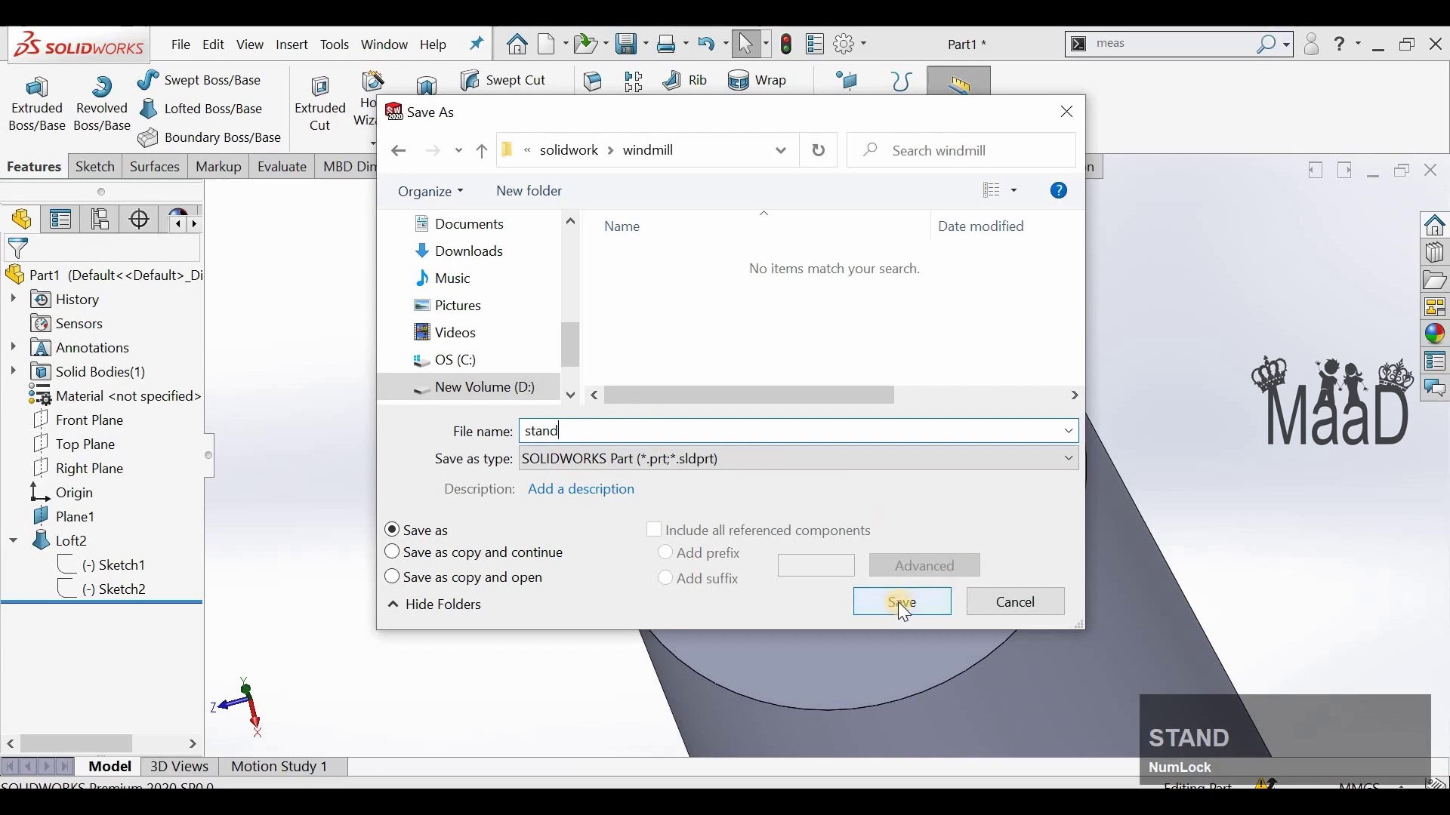
# - Save the part as 'stand' in the windmill folder and start a fresh part
pyautogui.click(618, 396)
pyautogui.scroll(3)
pyautogui.click(236, 109)
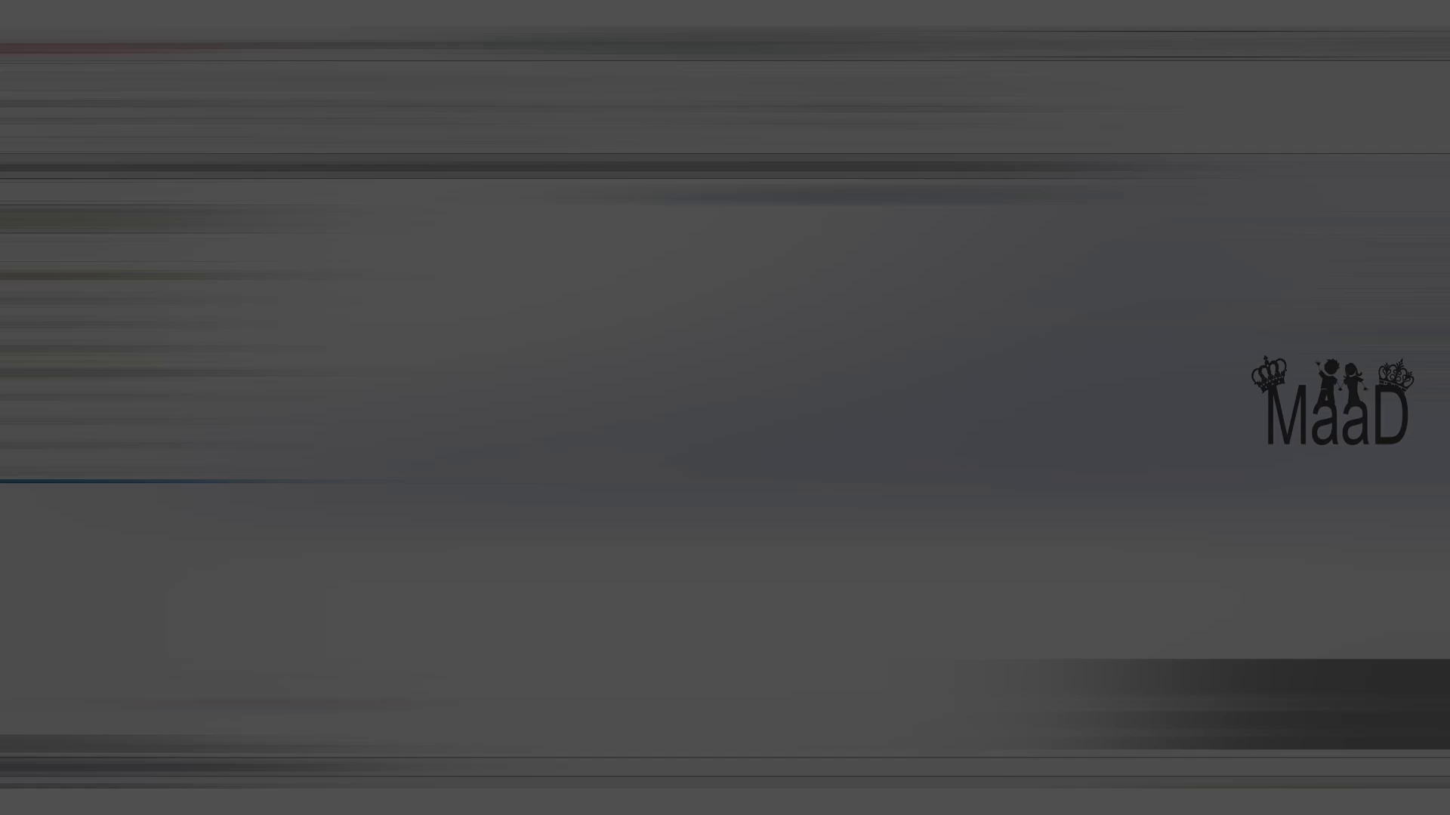
# - Create Plane3 and Plane4 as two offset planes parallel to the Front Plane
pyautogui.click(857, 173)
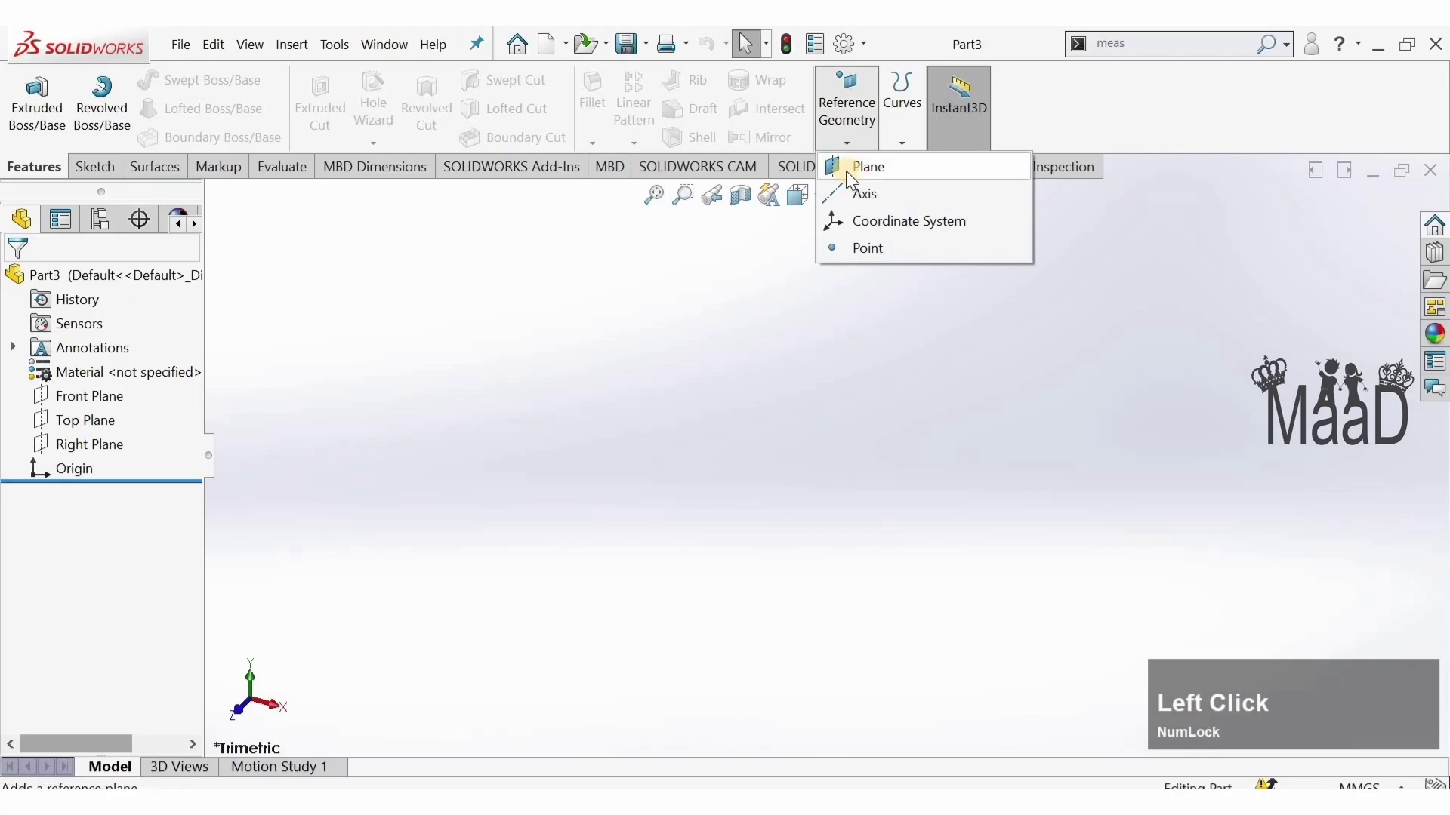
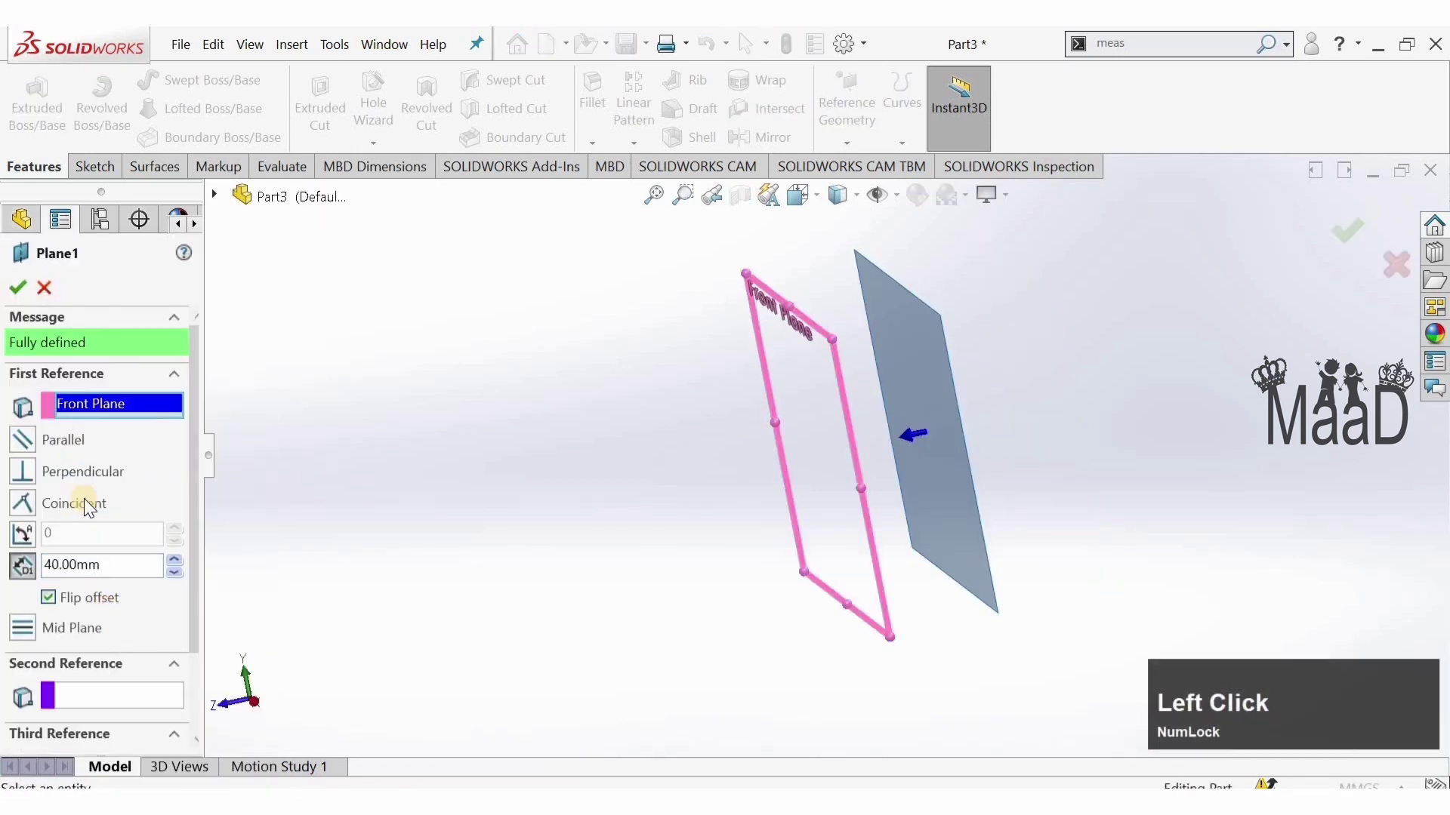
pyautogui.click(284, 354)
pyautogui.press('ctrl+z')
pyautogui.press('ctrl+y')
pyautogui.click(401, 464)
pyautogui.press('ctrl+shift+z')
pyautogui.press('ctrl+z')
pyautogui.click(804, 128)
# - Start a new sketch on the Front Plane
pyautogui.middleClick(183, 620)
pyautogui.click(58, 607)
pyautogui.click(146, 309)
pyautogui.middleClick(94, 411)
pyautogui.click(100, 403)
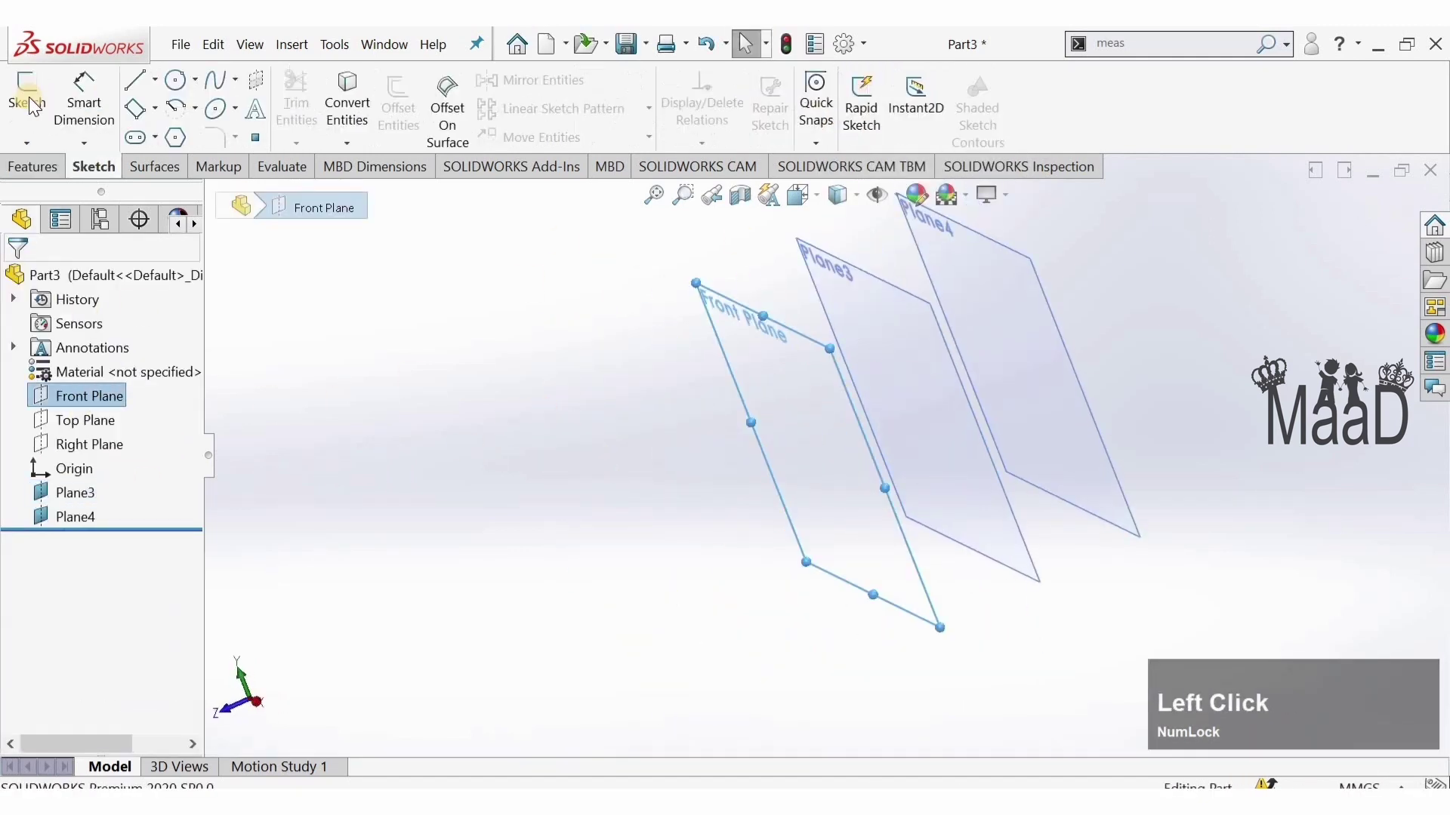
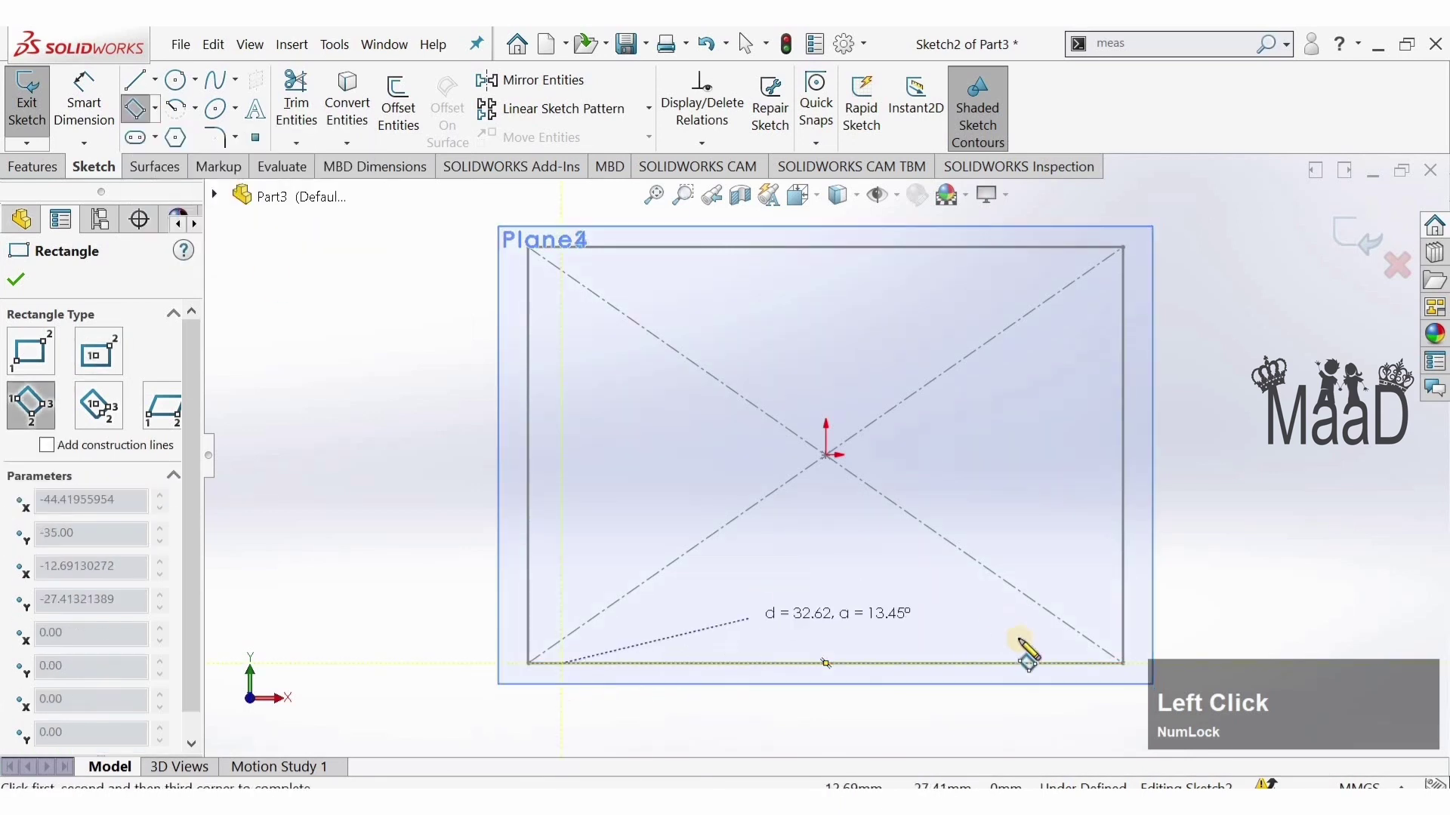
# - Choose the Center Rectangle tool for sketching a rectangle about the origin
pyautogui.press('Escape')
pyautogui.click(186, 214)
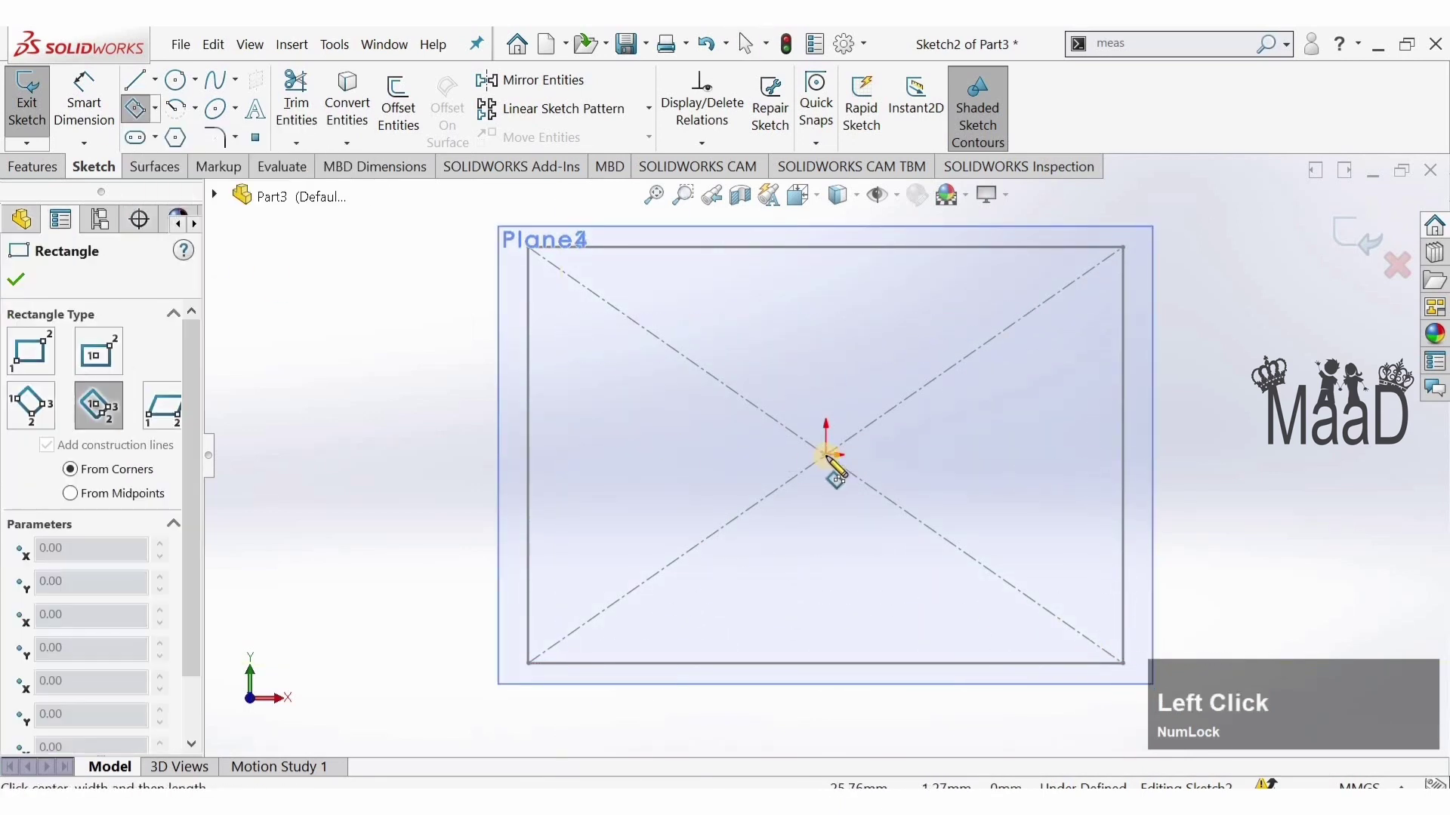
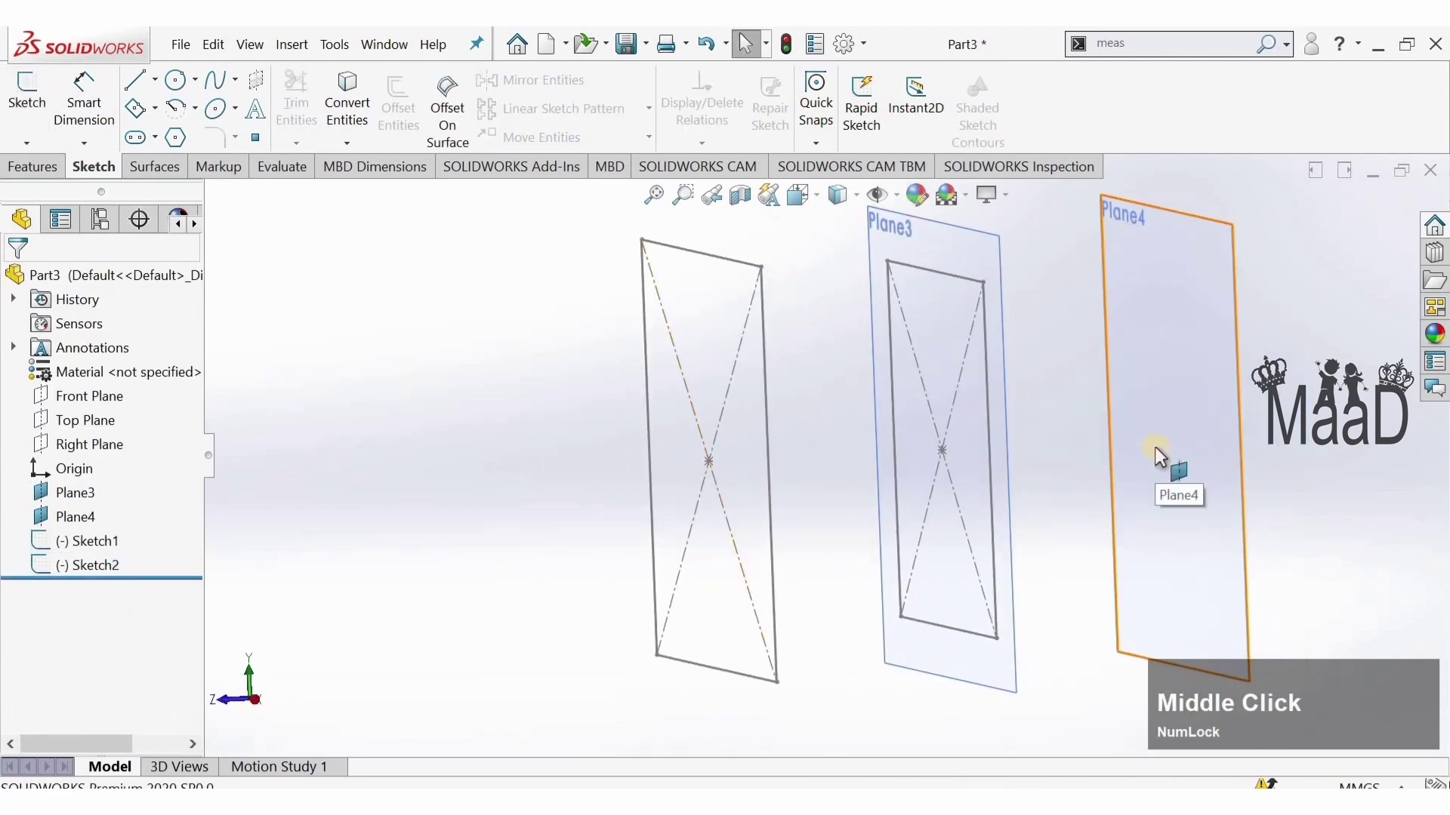
# - Select Plane4 as the plane for the next profile sketch
pyautogui.click(812, 438)
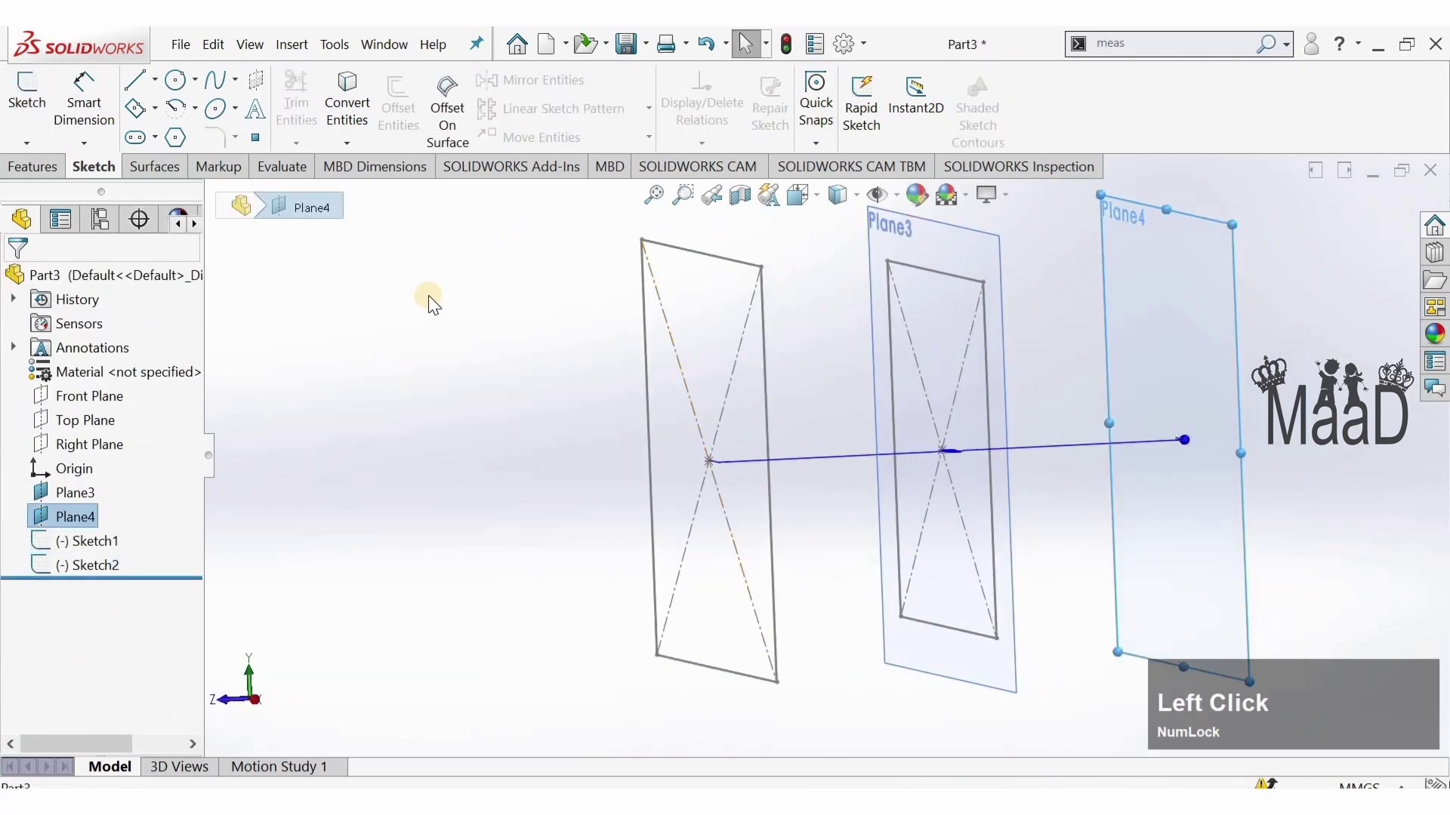
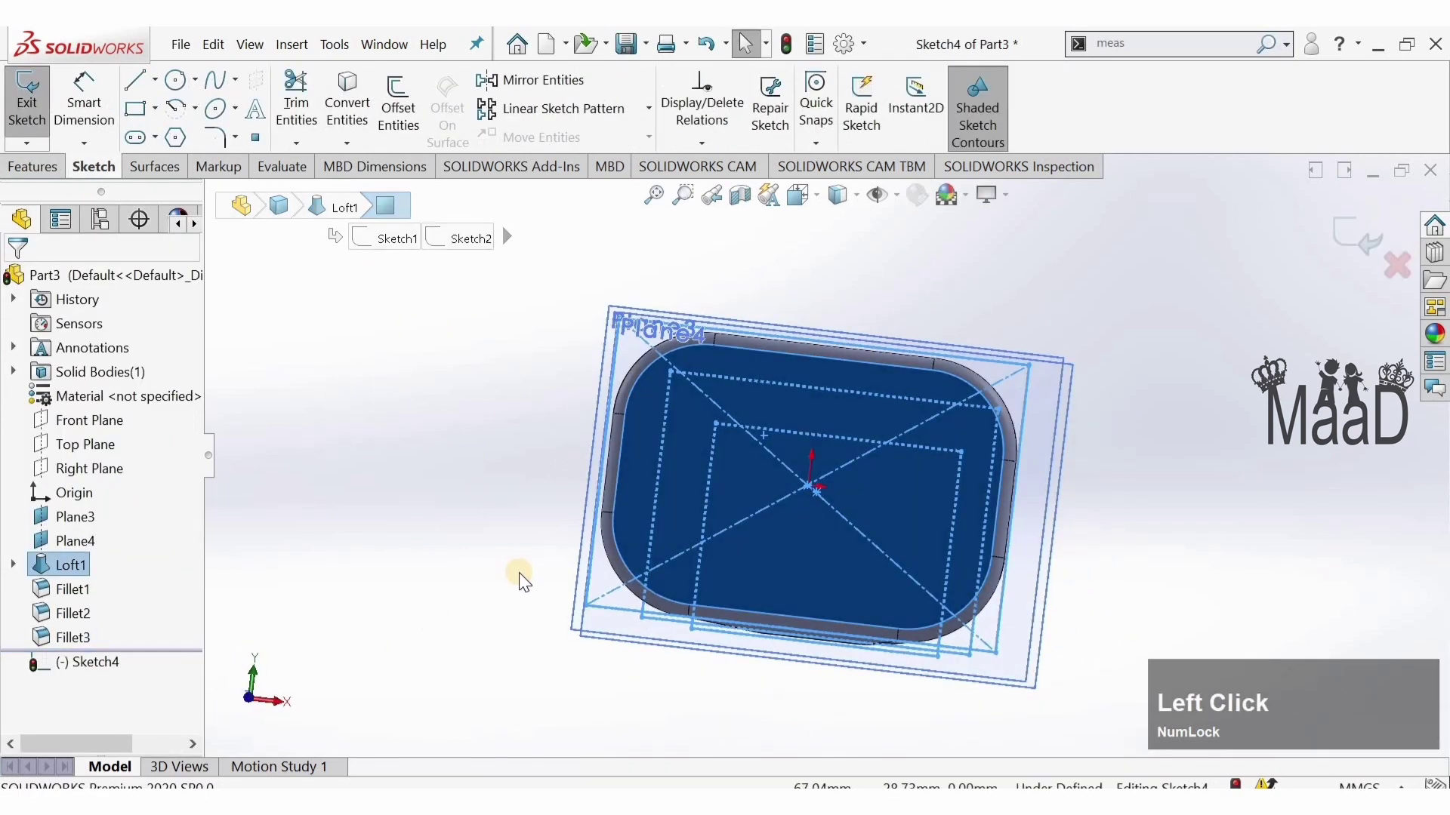
# - Sketch a circle centred on the origin on the lofted body's face
pyautogui.middleClick(387, 481)
pyautogui.press('8')
pyautogui.click(490, 355)
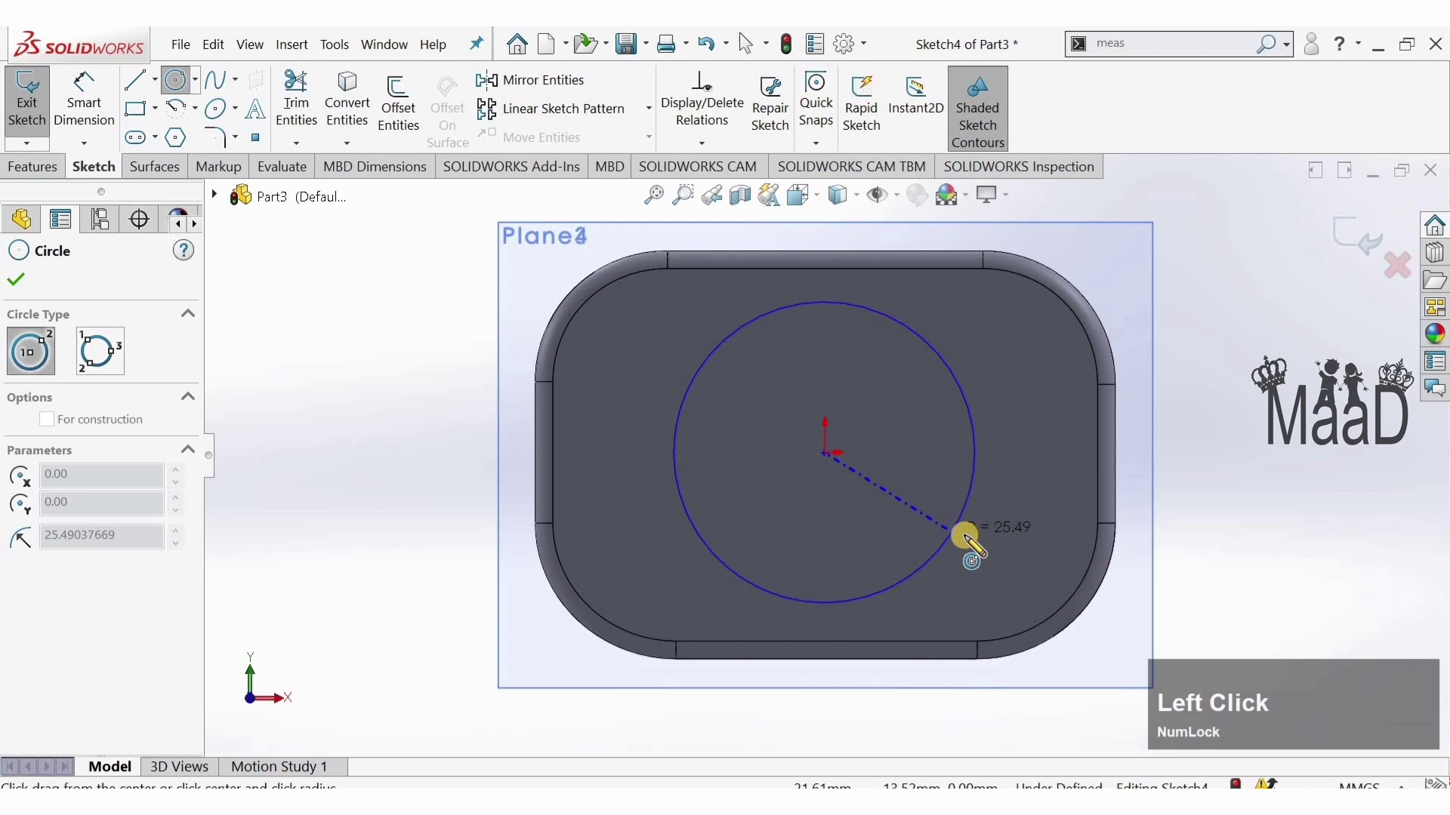
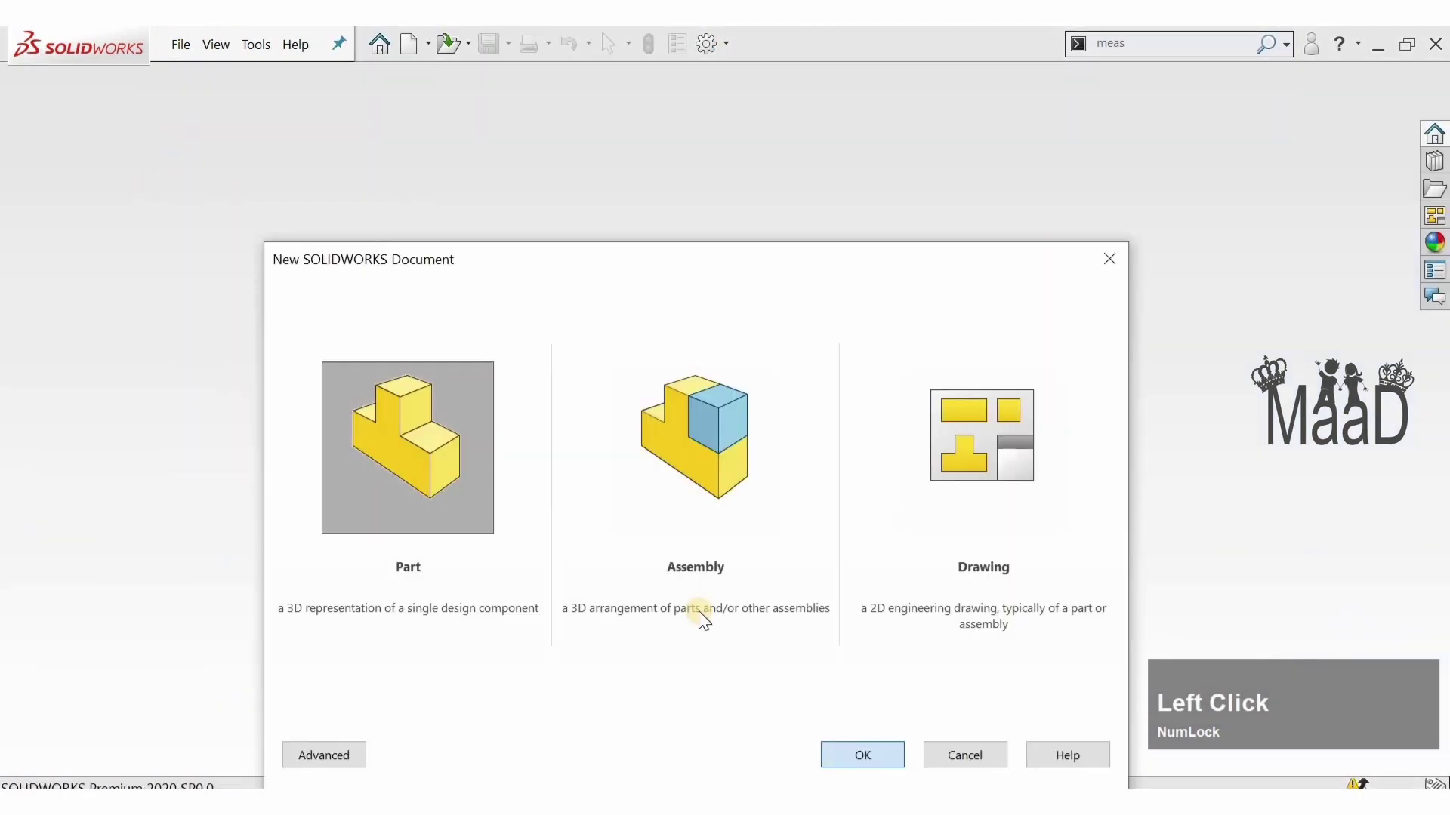
# - Start a new part document for the round boss
pyautogui.click(67, 106)
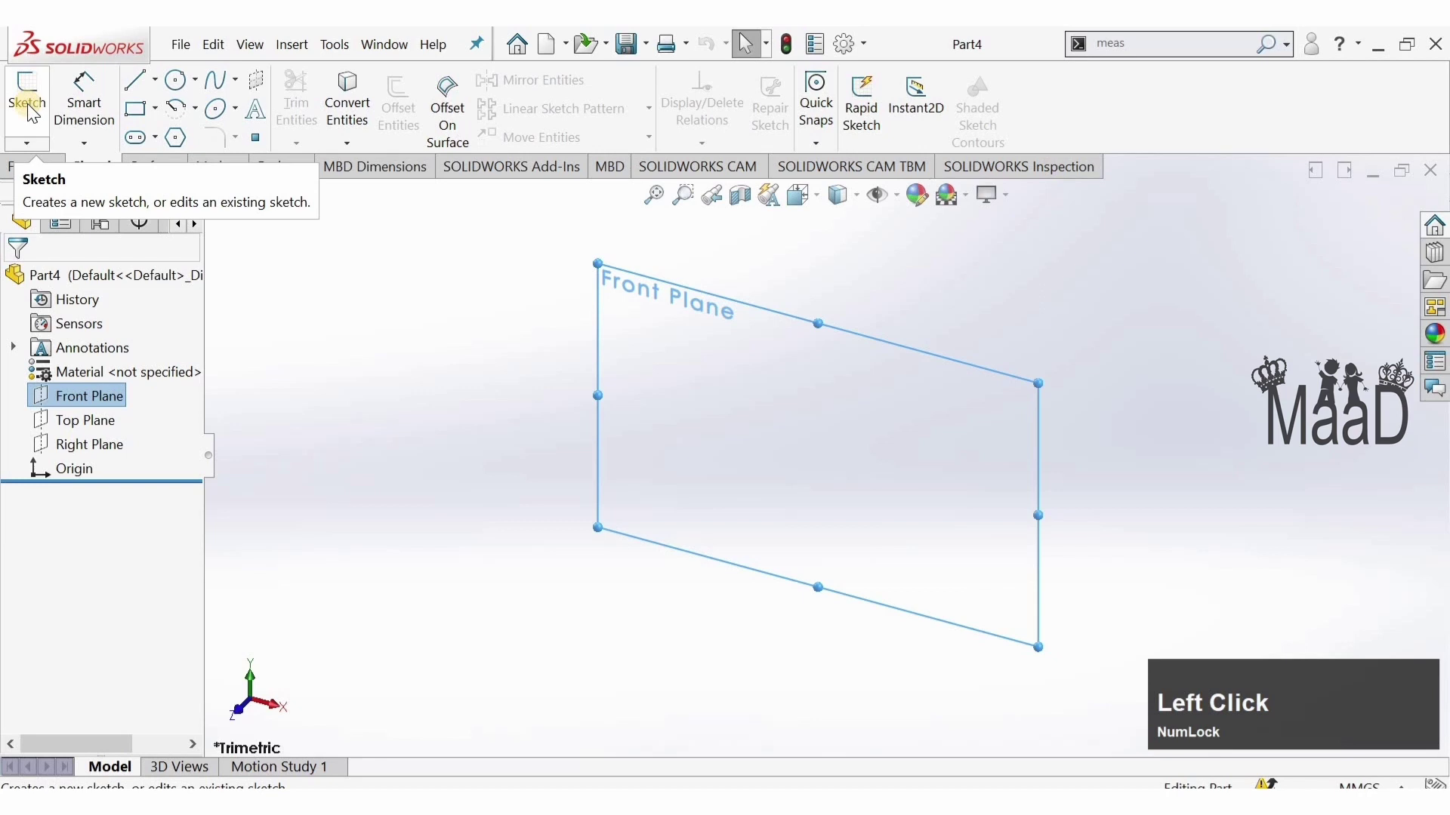
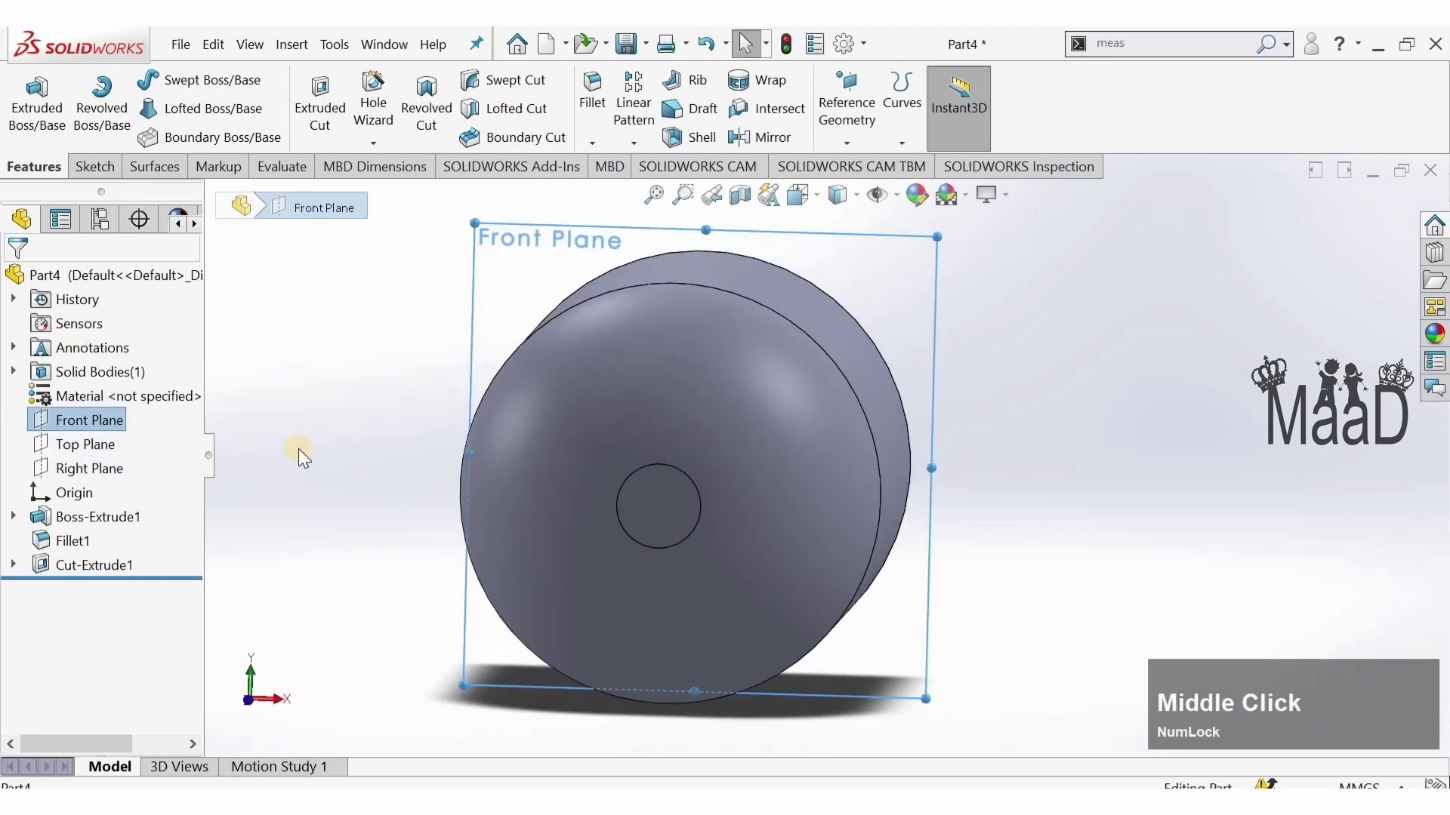
# - Open a Front Plane sketch on the boss and pick the Centerline tool for the angled line
pyautogui.click(348, 356)
pyautogui.press('ctrl+8')
pyautogui.scroll(3)
pyautogui.middleClick(450, 414)
pyautogui.scroll(-3)
pyautogui.middleClick(824, 525)
pyautogui.scroll(3)
pyautogui.middleClick(884, 543)
pyautogui.middleClick(809, 374)
pyautogui.click(710, 444)
pyautogui.scroll(-3)
pyautogui.click(164, 95)
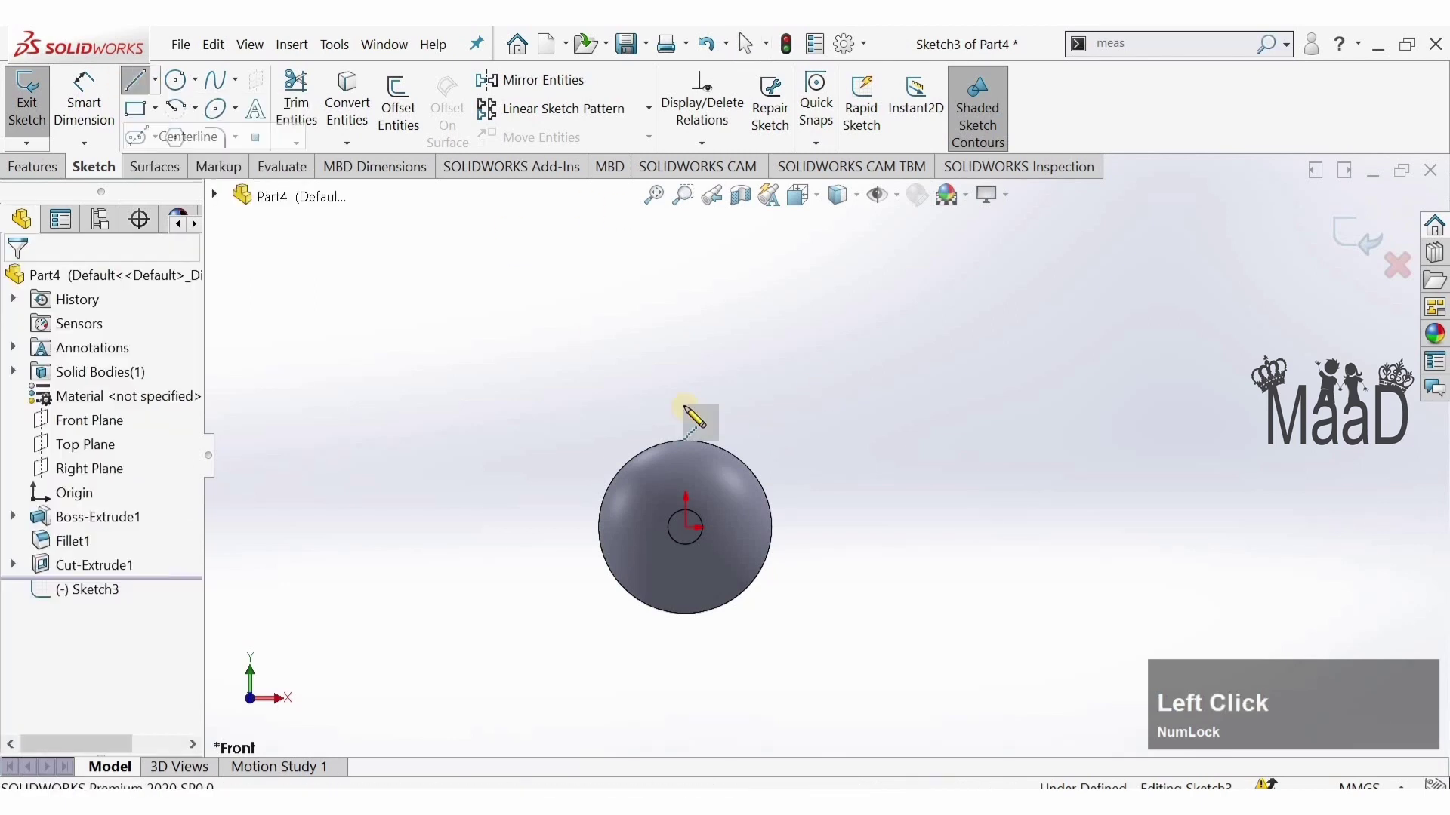
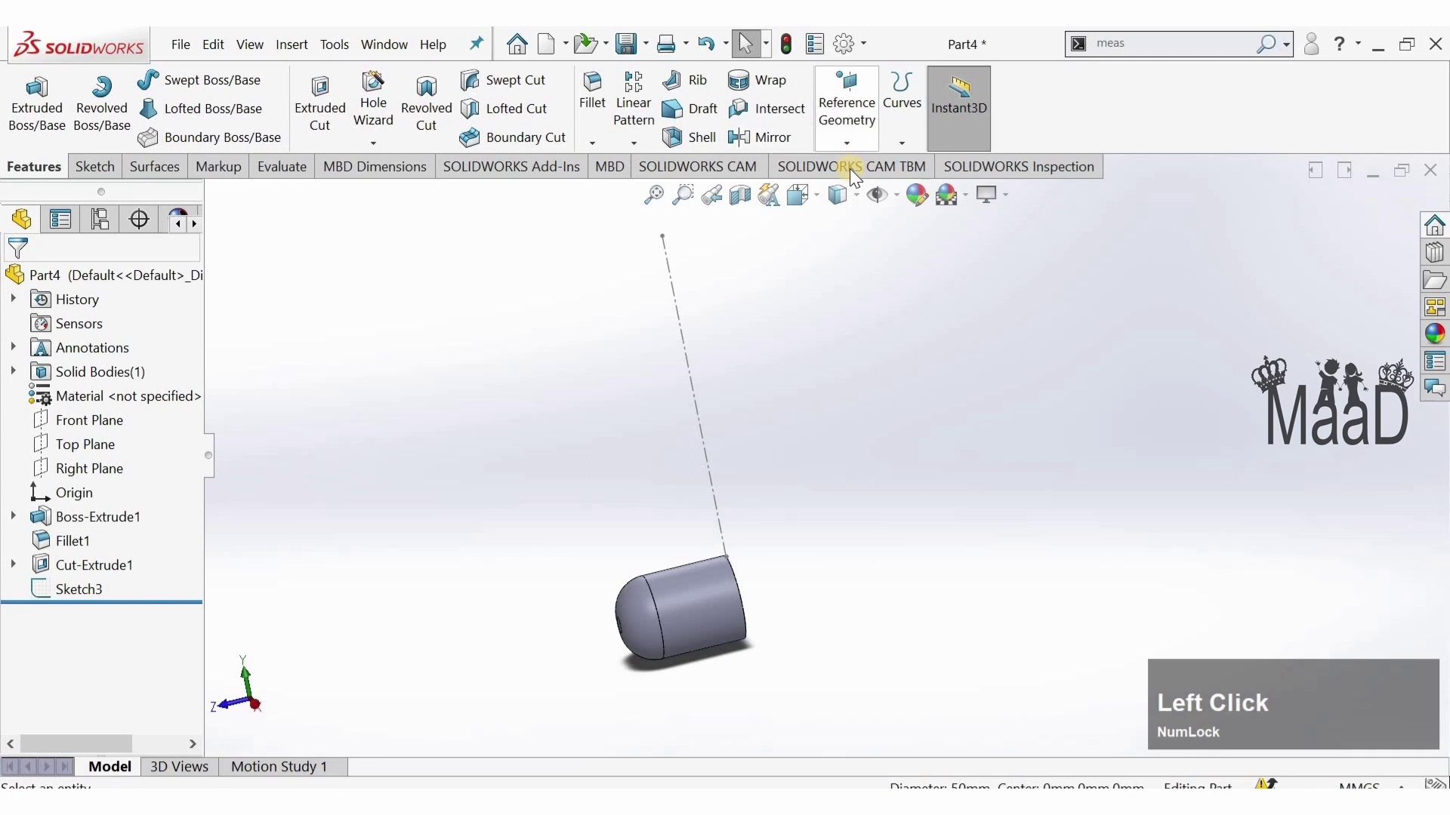
# - Delete the stray sketch entity and start a new reference plane from the centerline
pyautogui.press('Delete')
pyautogui.click(560, 372)
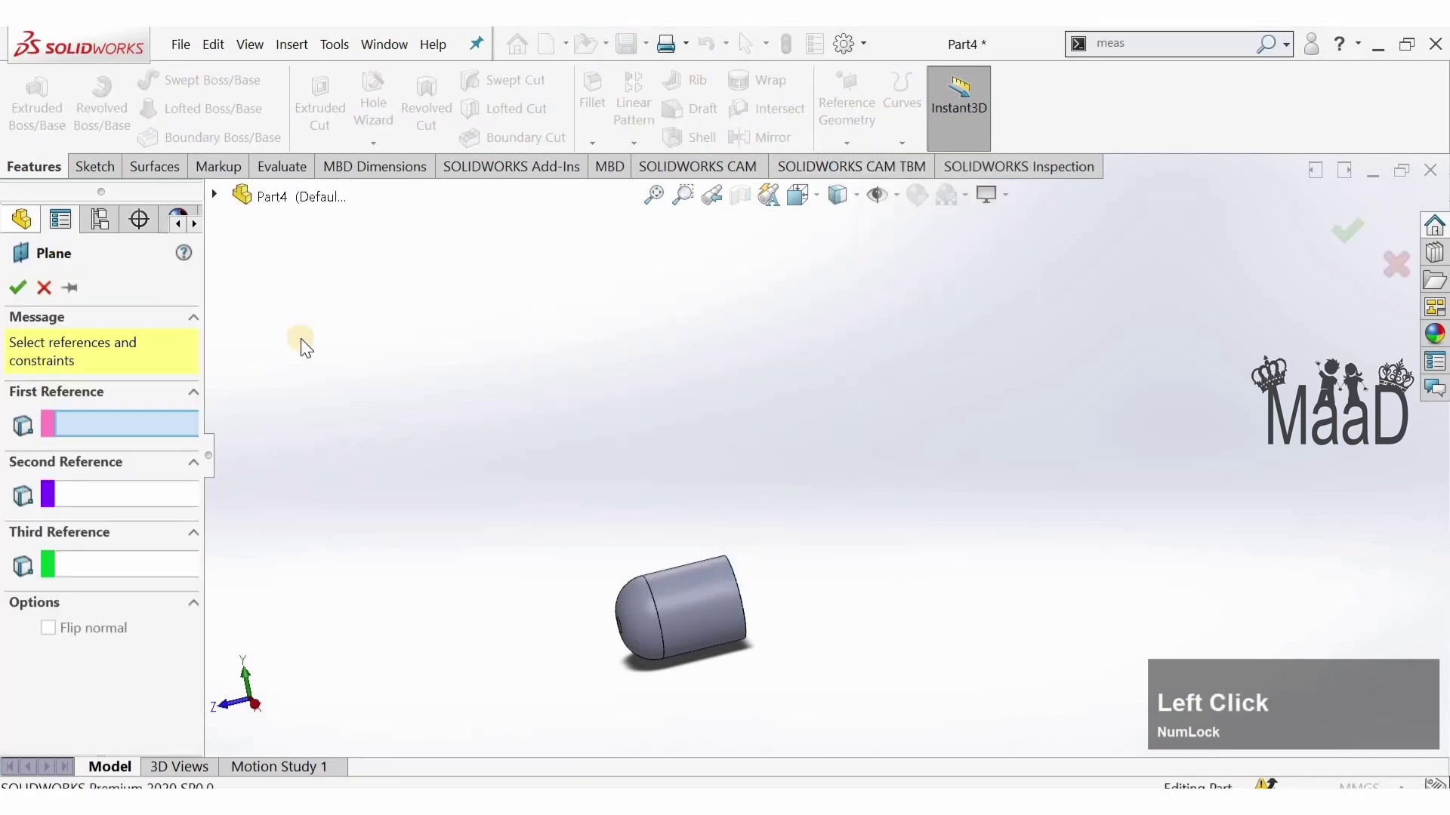
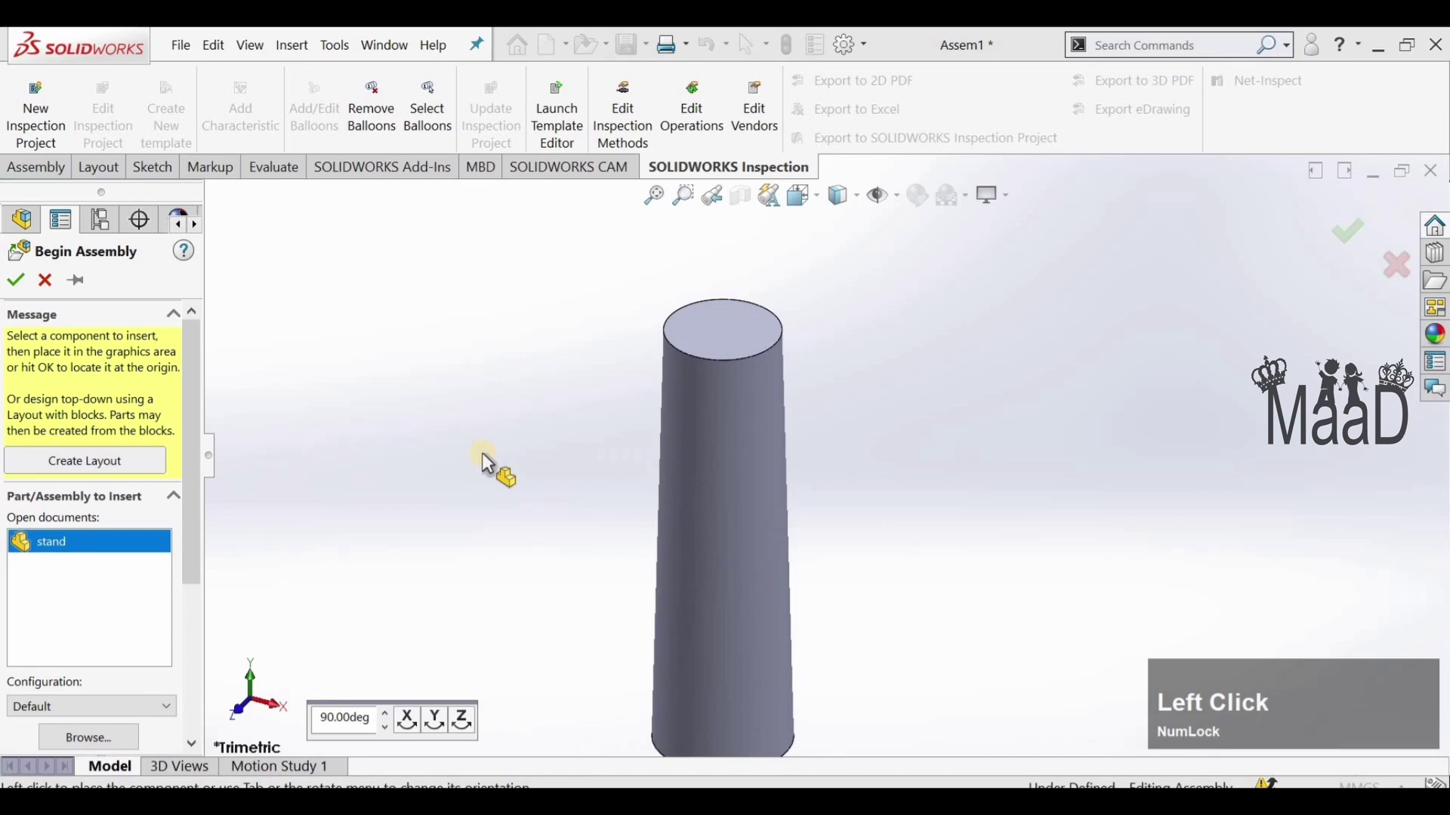
# - Place the stand part at the origin of the new assembly Assem1
pyautogui.click(11, 291)
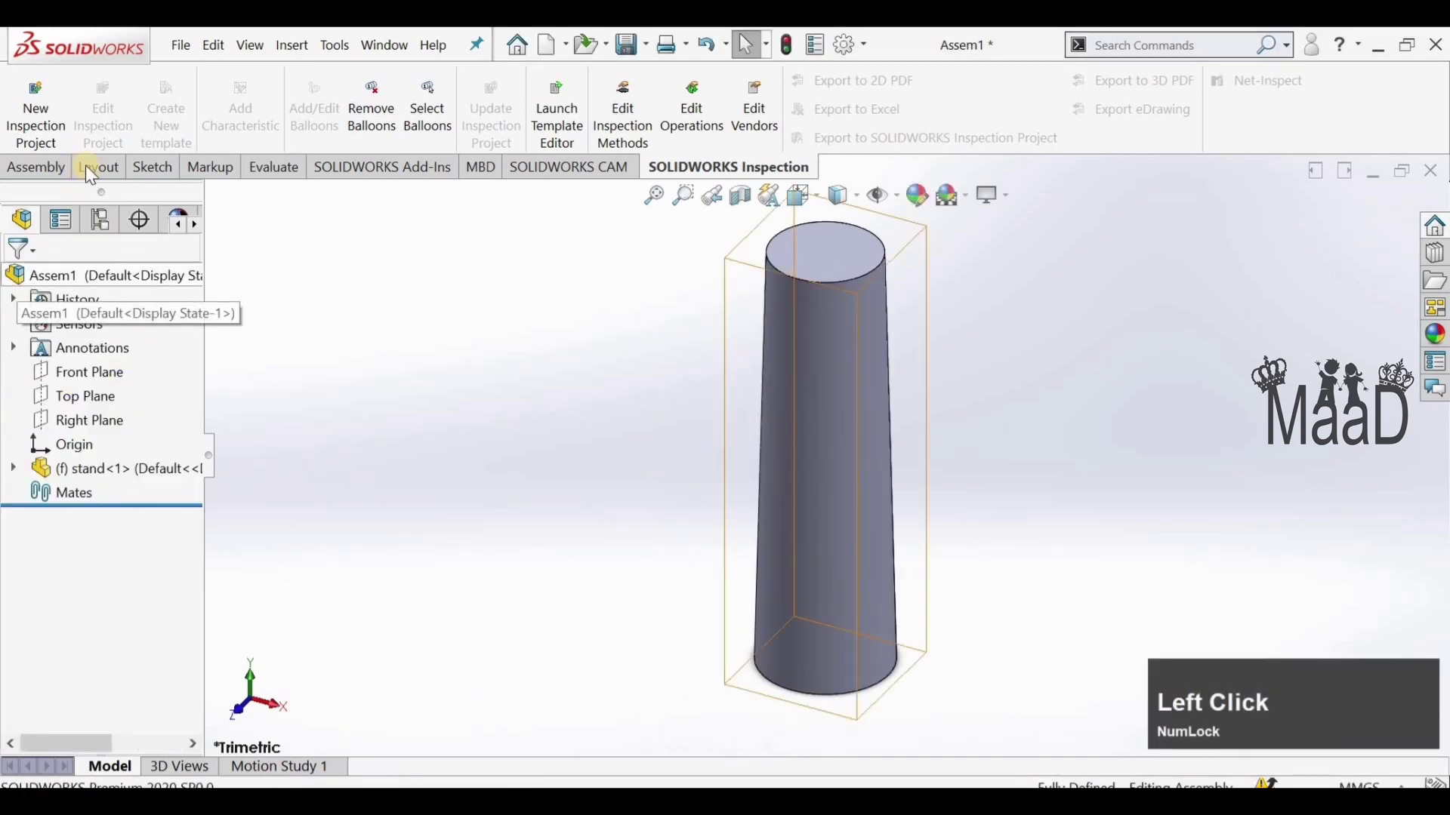
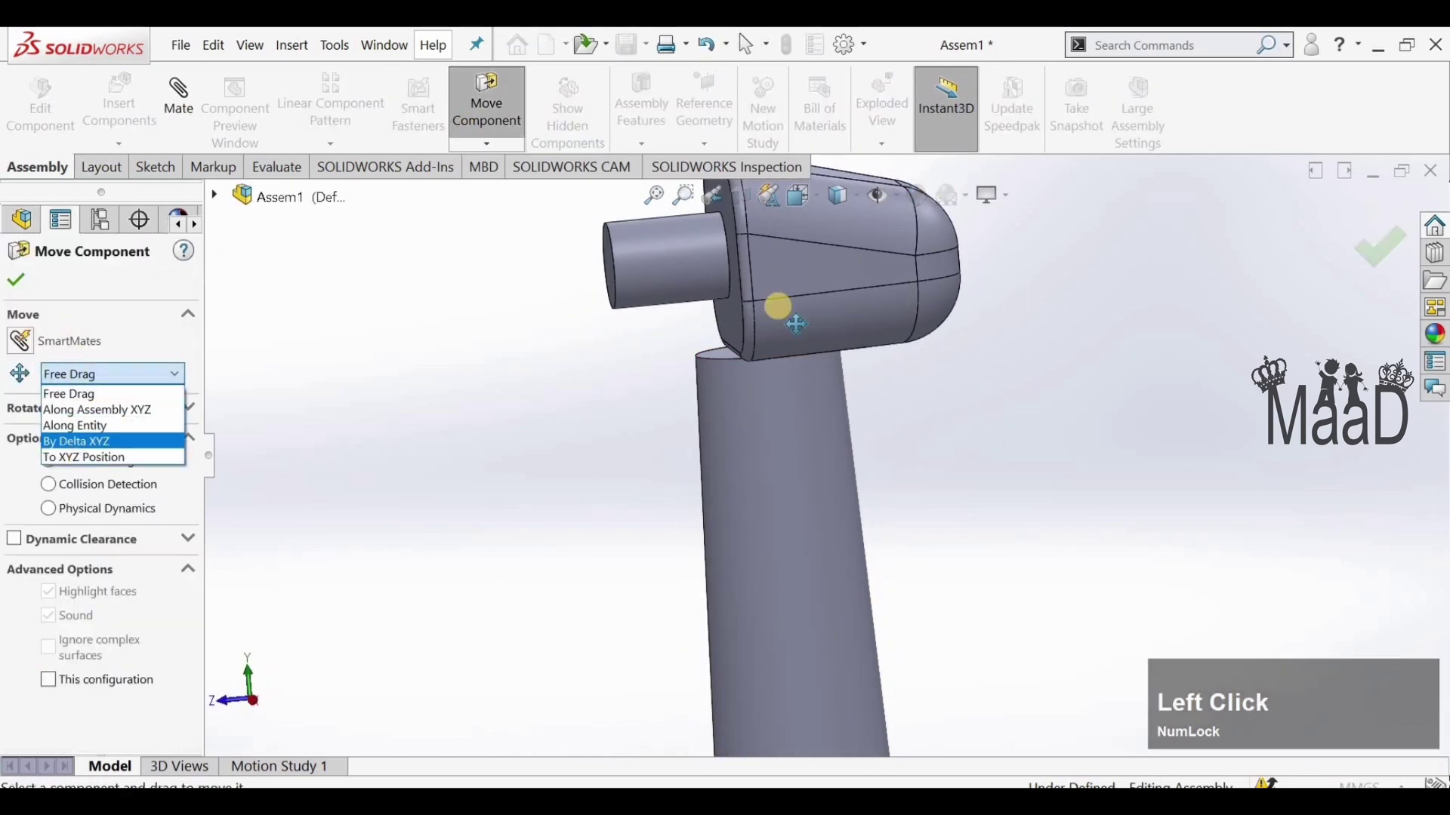
# - Move the motor by an exact Delta XYZ offset of 1 mm along X
pyautogui.press('1')
pyautogui.click(109, 520)
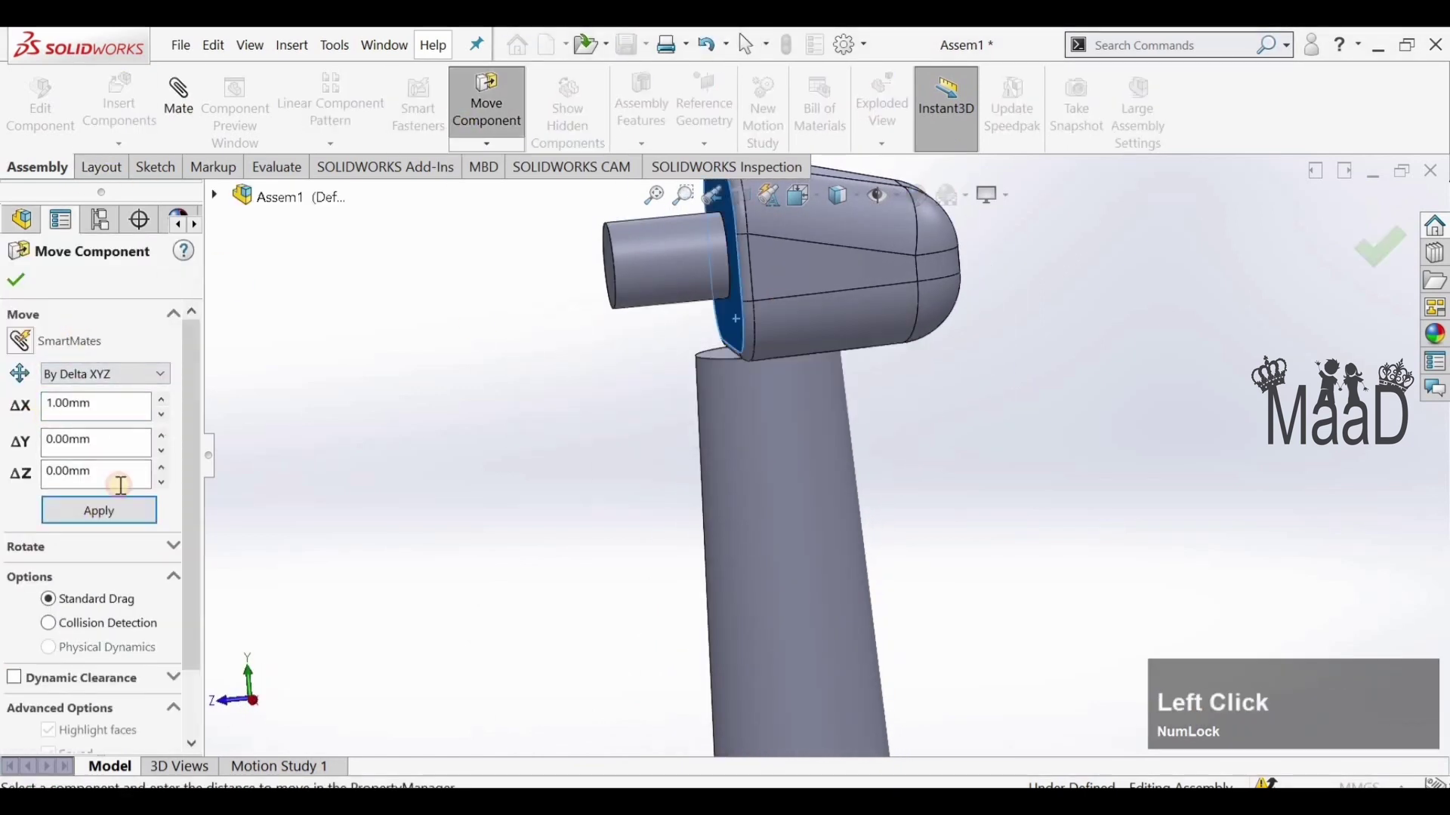
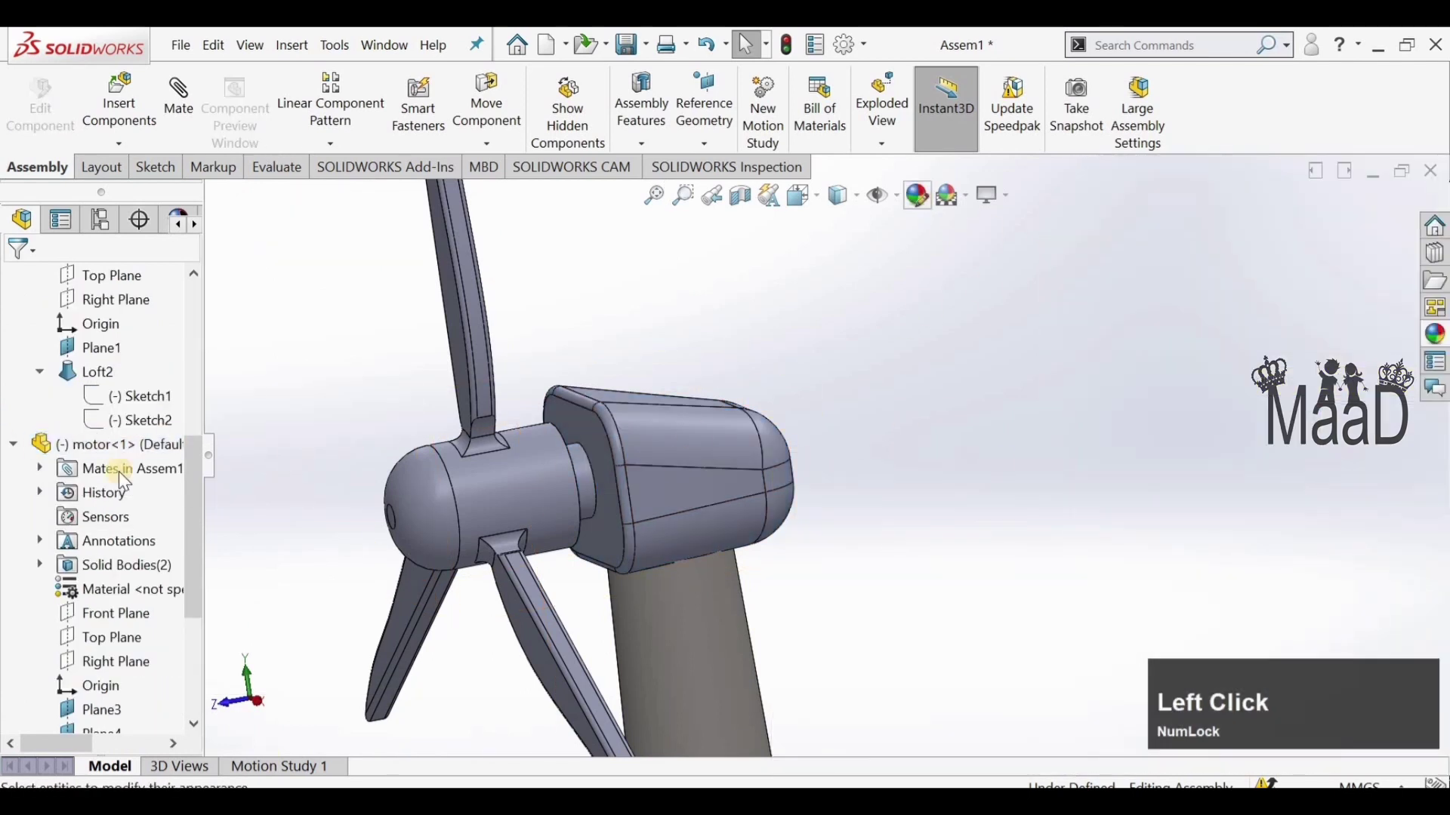
# - Apply a steel metal appearance to the nacelle
pyautogui.scroll(-3)
pyautogui.click(1150, 450)
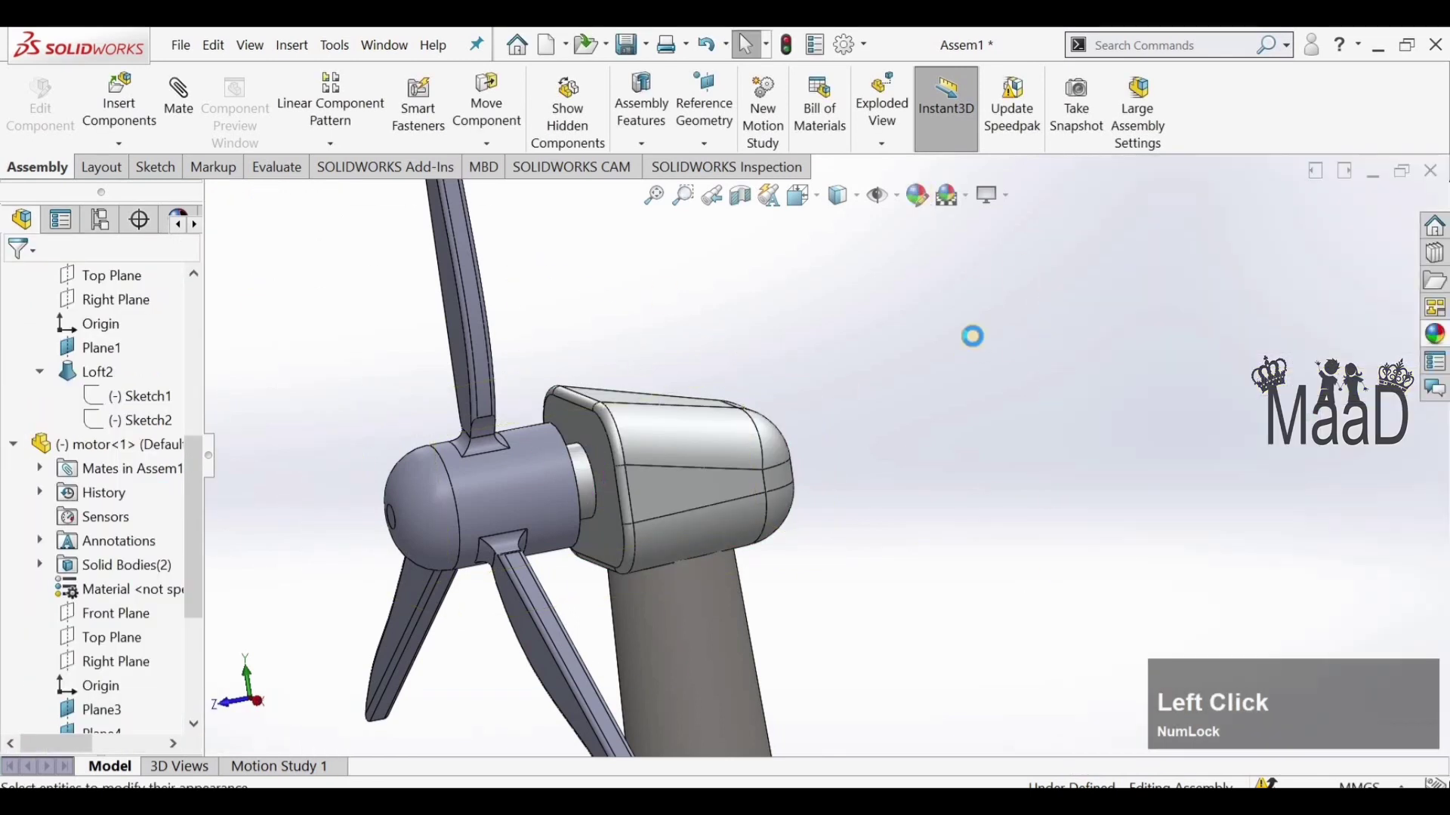
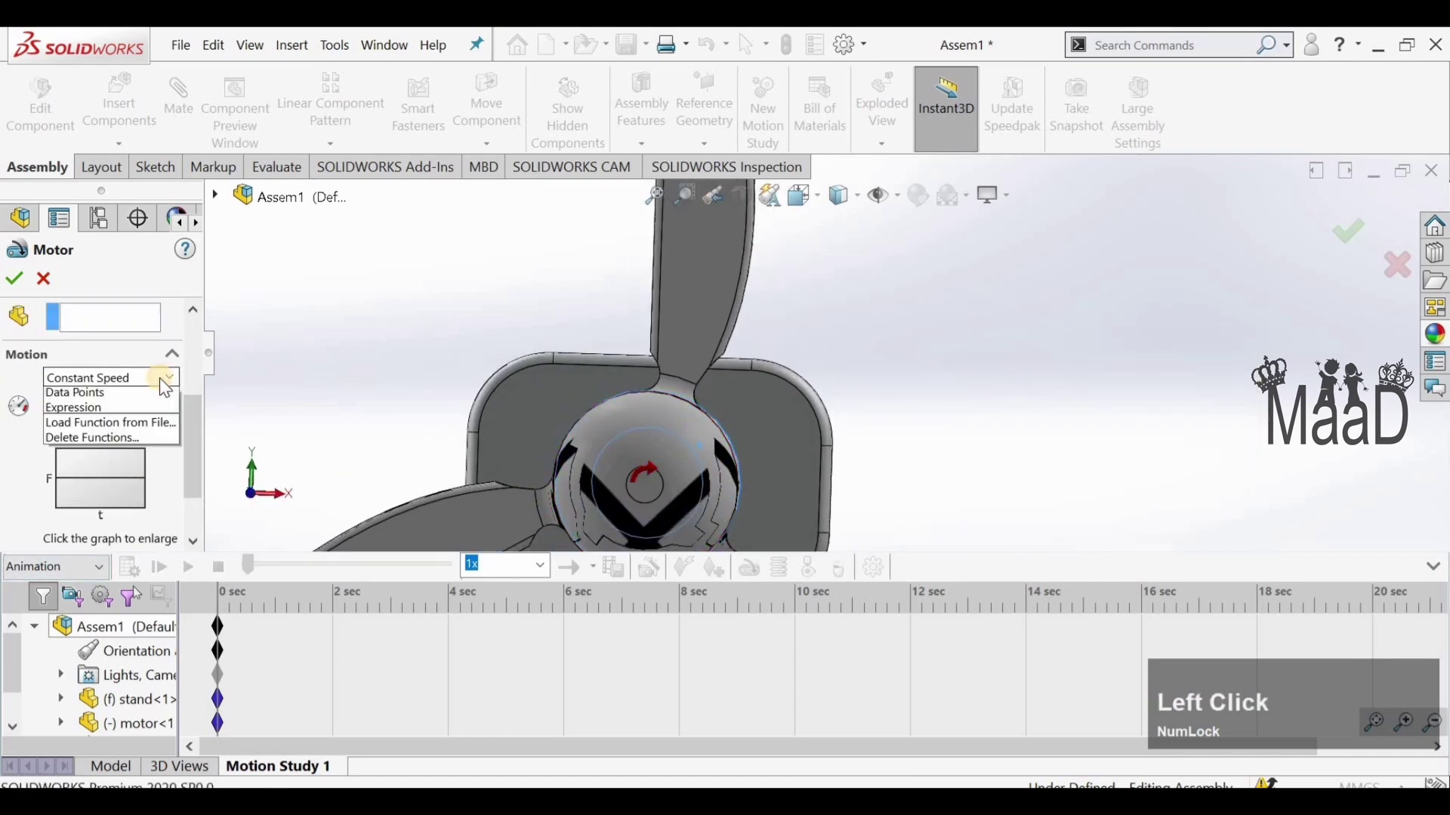
# - Confirm the constant-speed motor and calculate the spinning-rotor motion study
pyautogui.scroll(-3)
pyautogui.scroll(3)
pyautogui.click(147, 476)
pyautogui.scroll(3)
pyautogui.middleClick(540, 423)
pyautogui.click(400, 573)
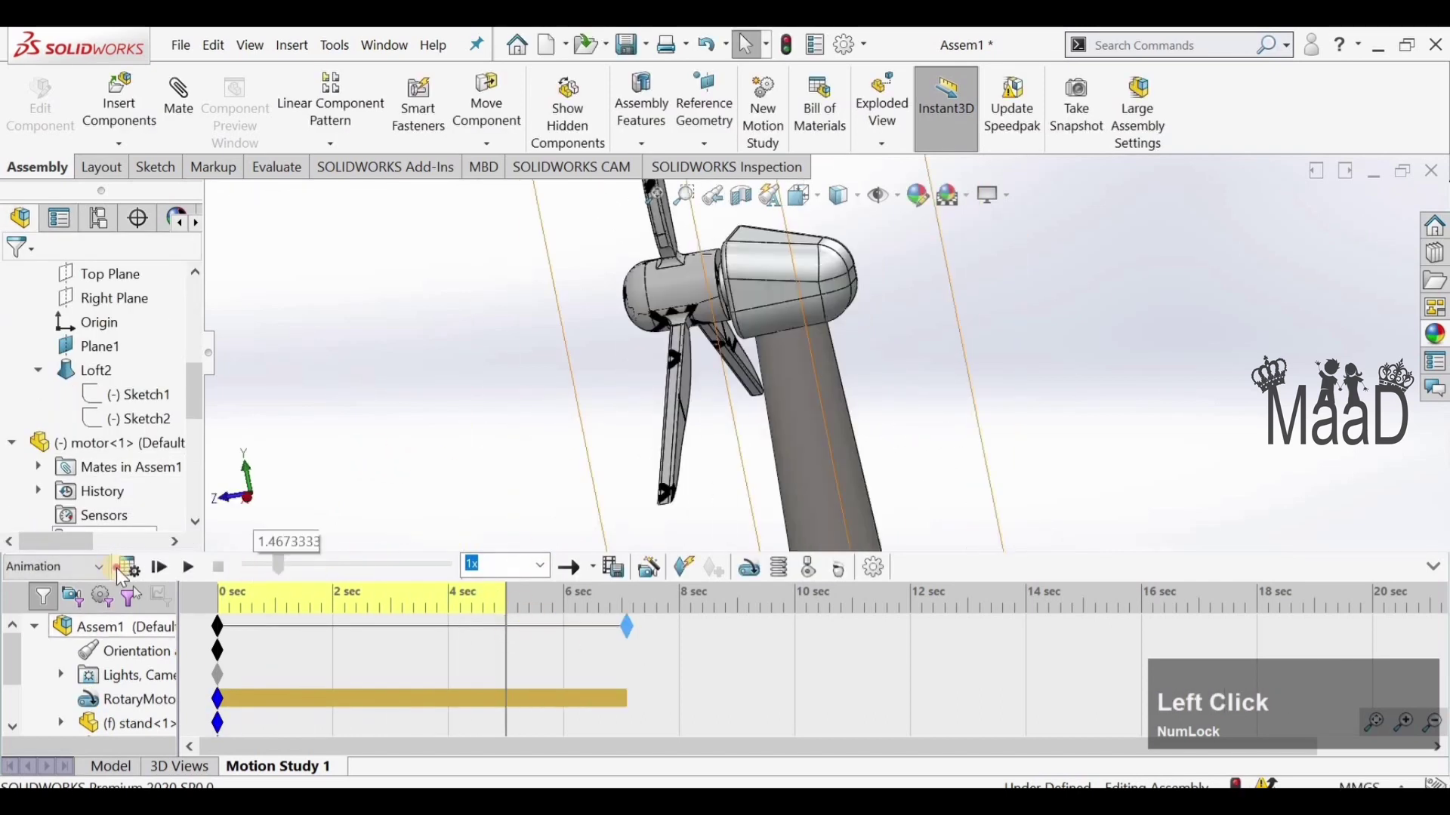
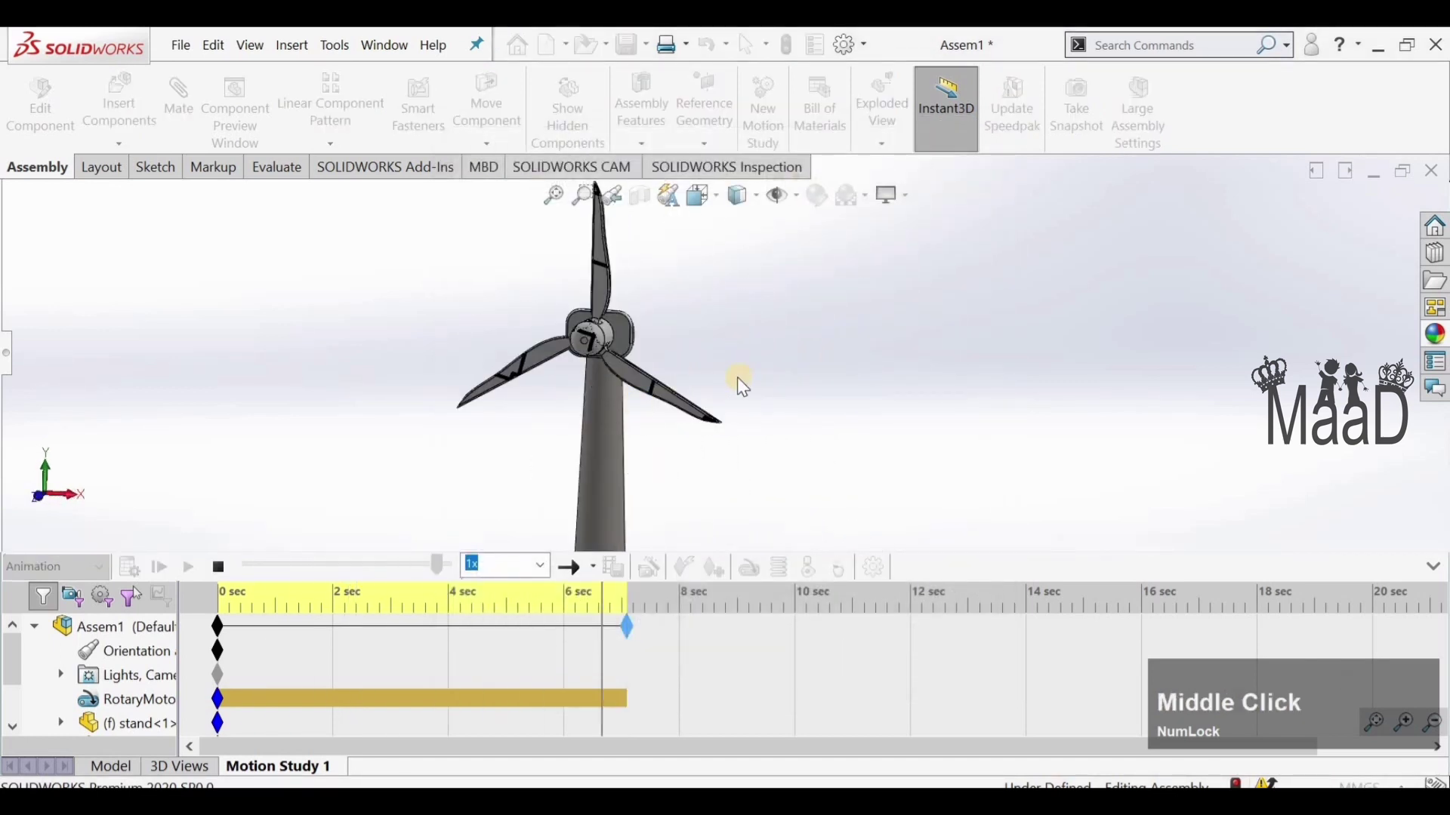
# - Play the rotor animation and stop playback
pyautogui.scroll(3)
pyautogui.scroll(-3)
pyautogui.scroll(3)
pyautogui.click(967, 273)
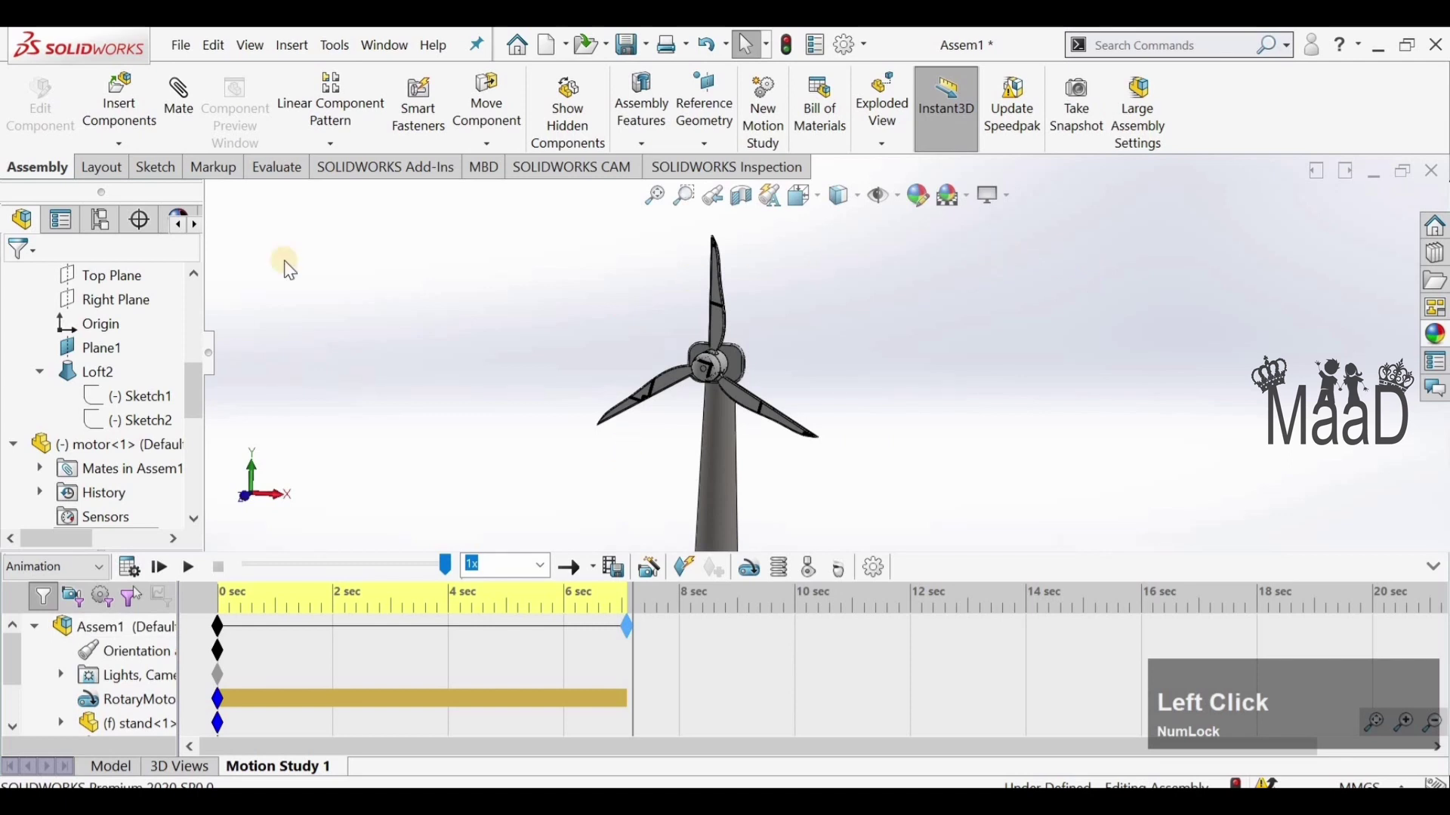
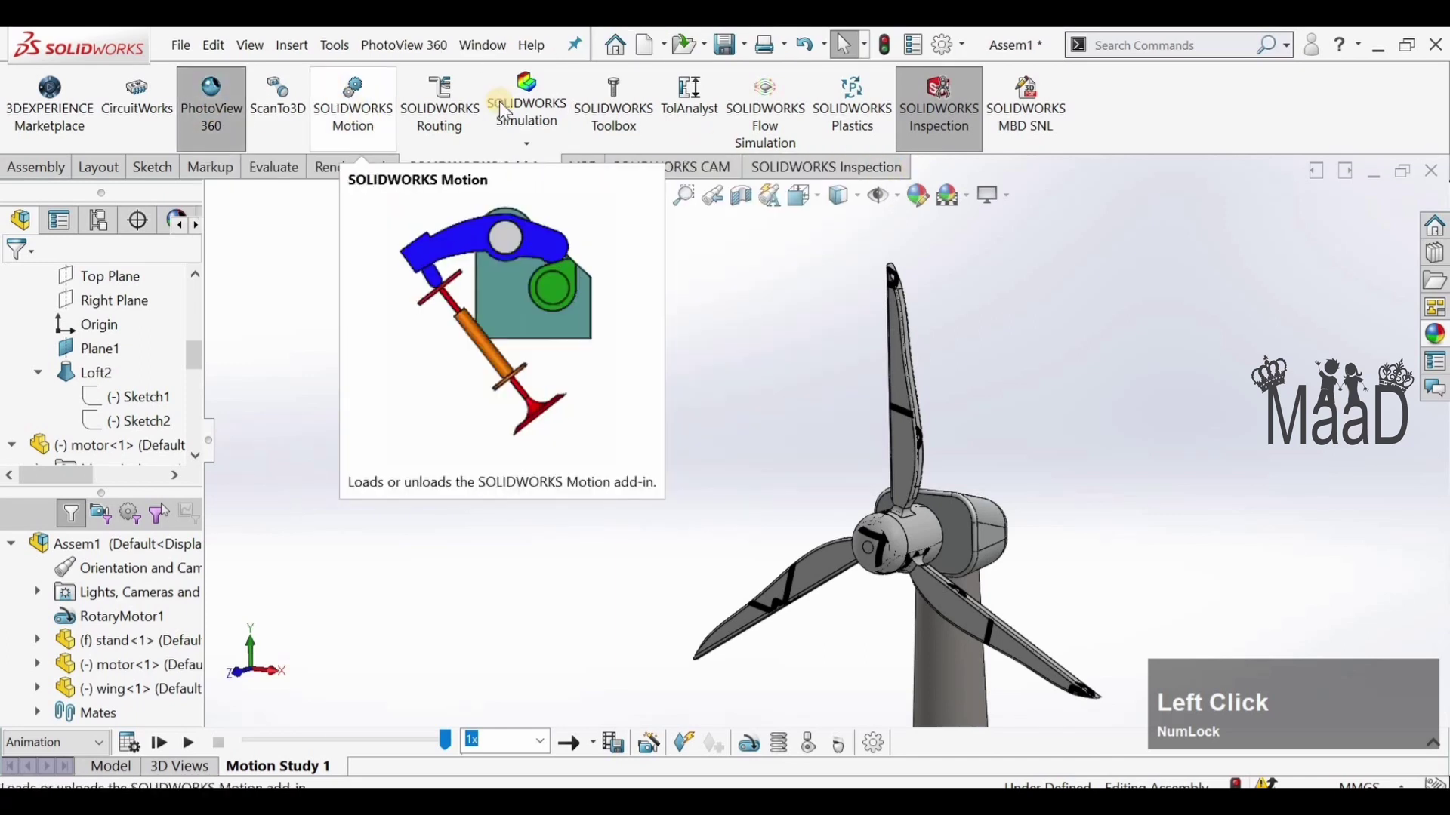
# - Find Final Render via Search Commands and launch the PhotoView 360 render of the turbine
pyautogui.write('fin')
pyautogui.click(707, 431)
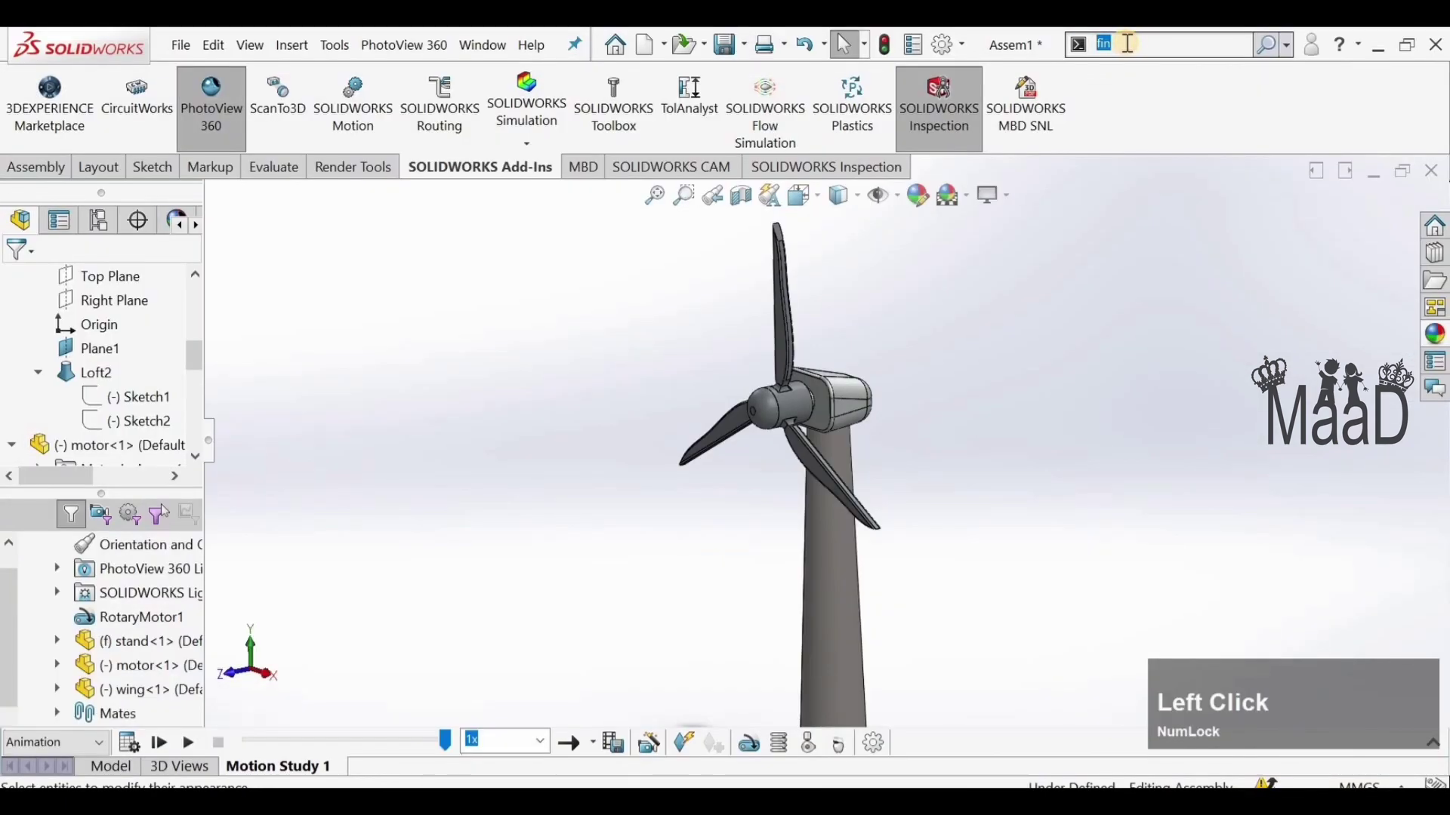
pyautogui.write('final')
pyautogui.click(682, 439)
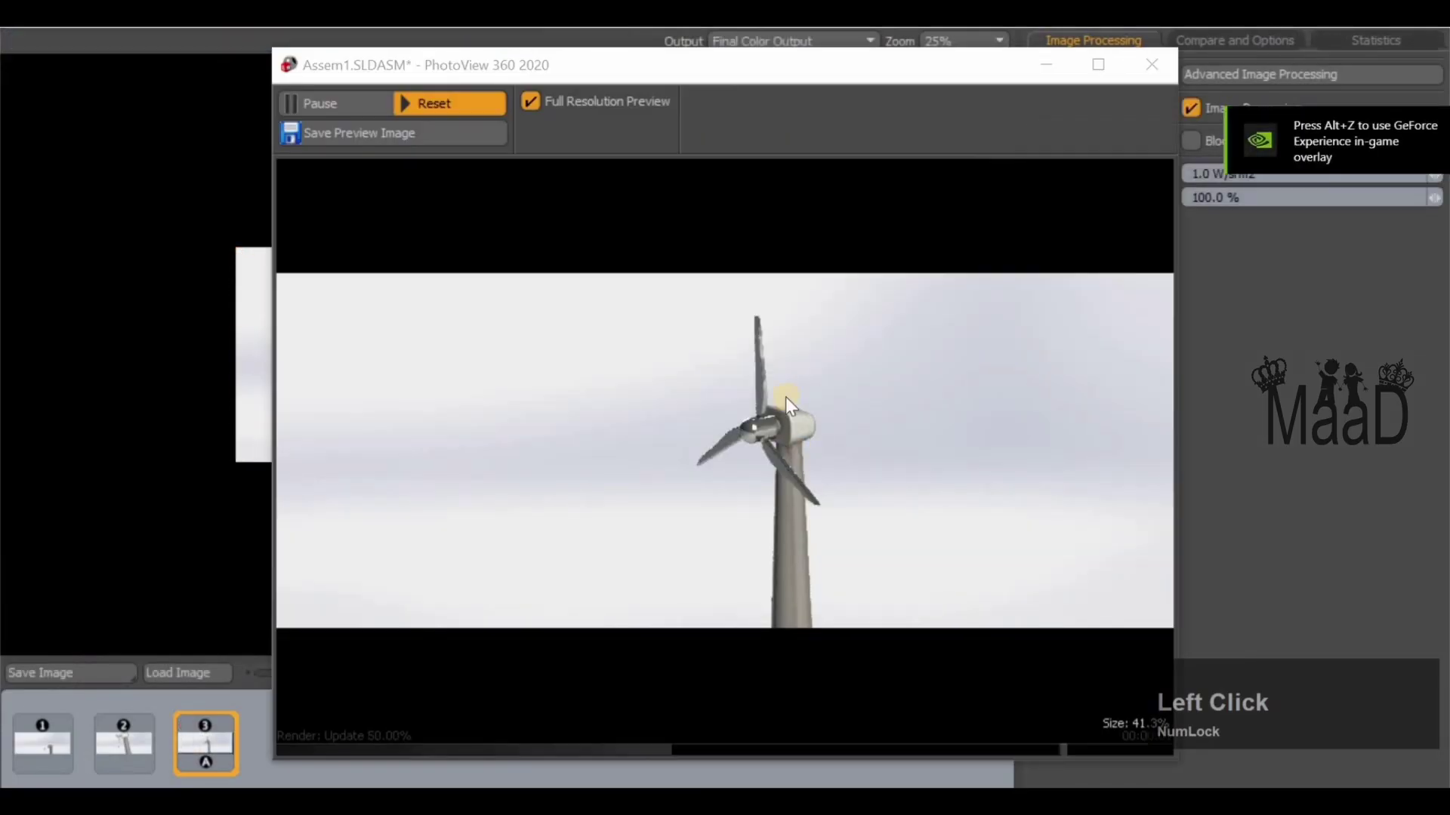
pyautogui.scroll(-3)
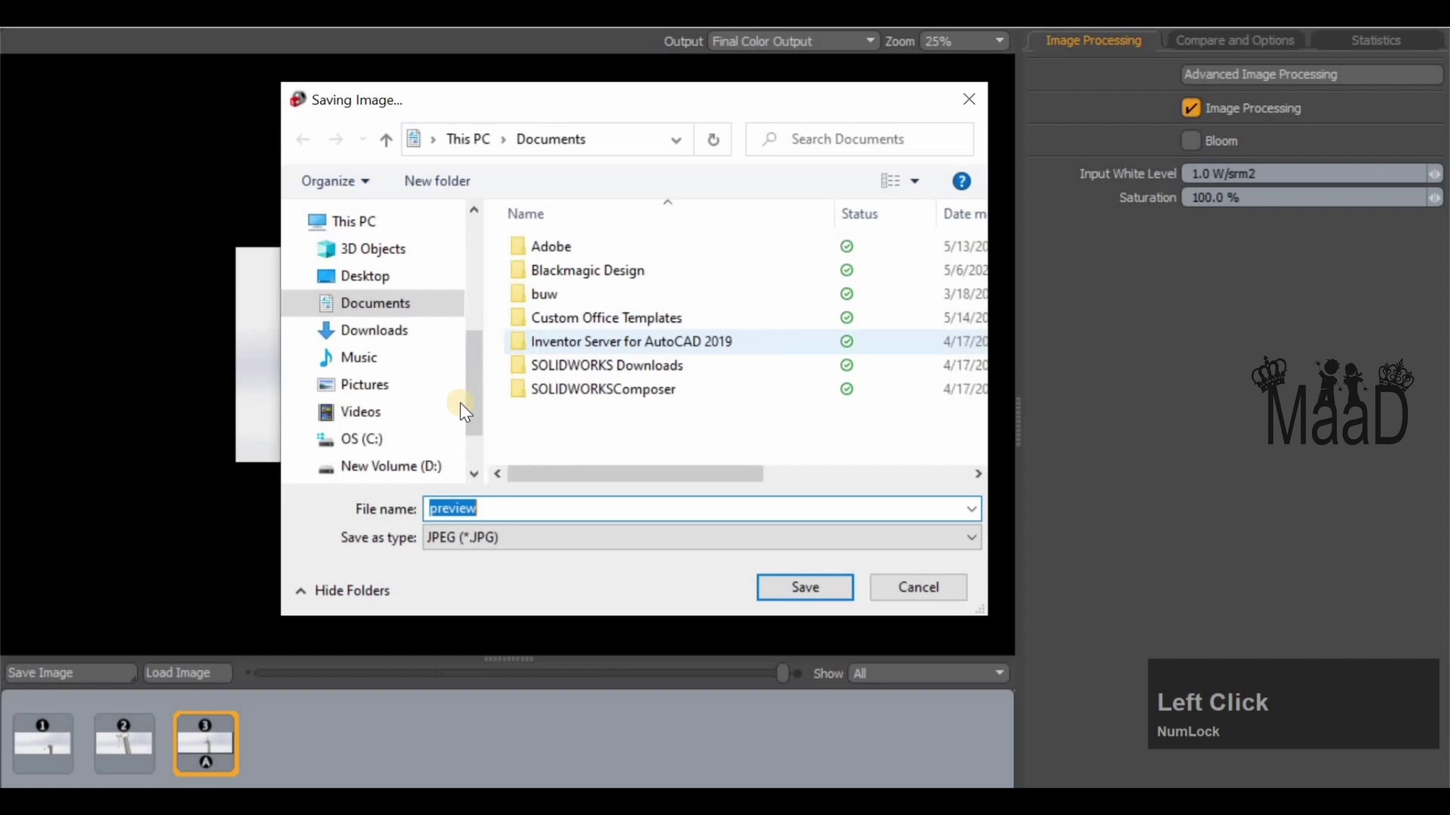
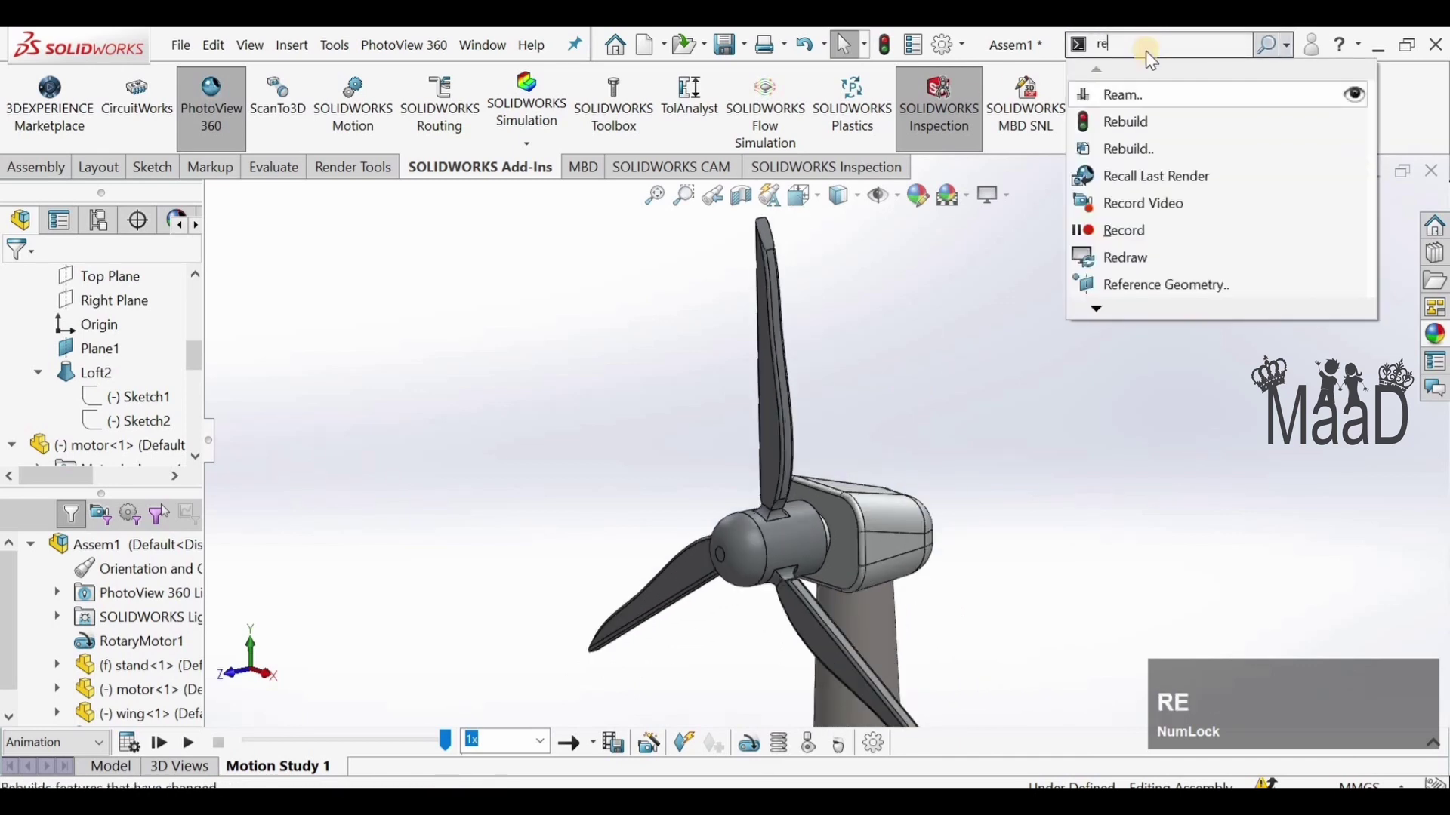
# - Run another Final Render of the metal hub, then close the render window keeping the image
pyautogui.press('BackSpace')
pyautogui.write('final')
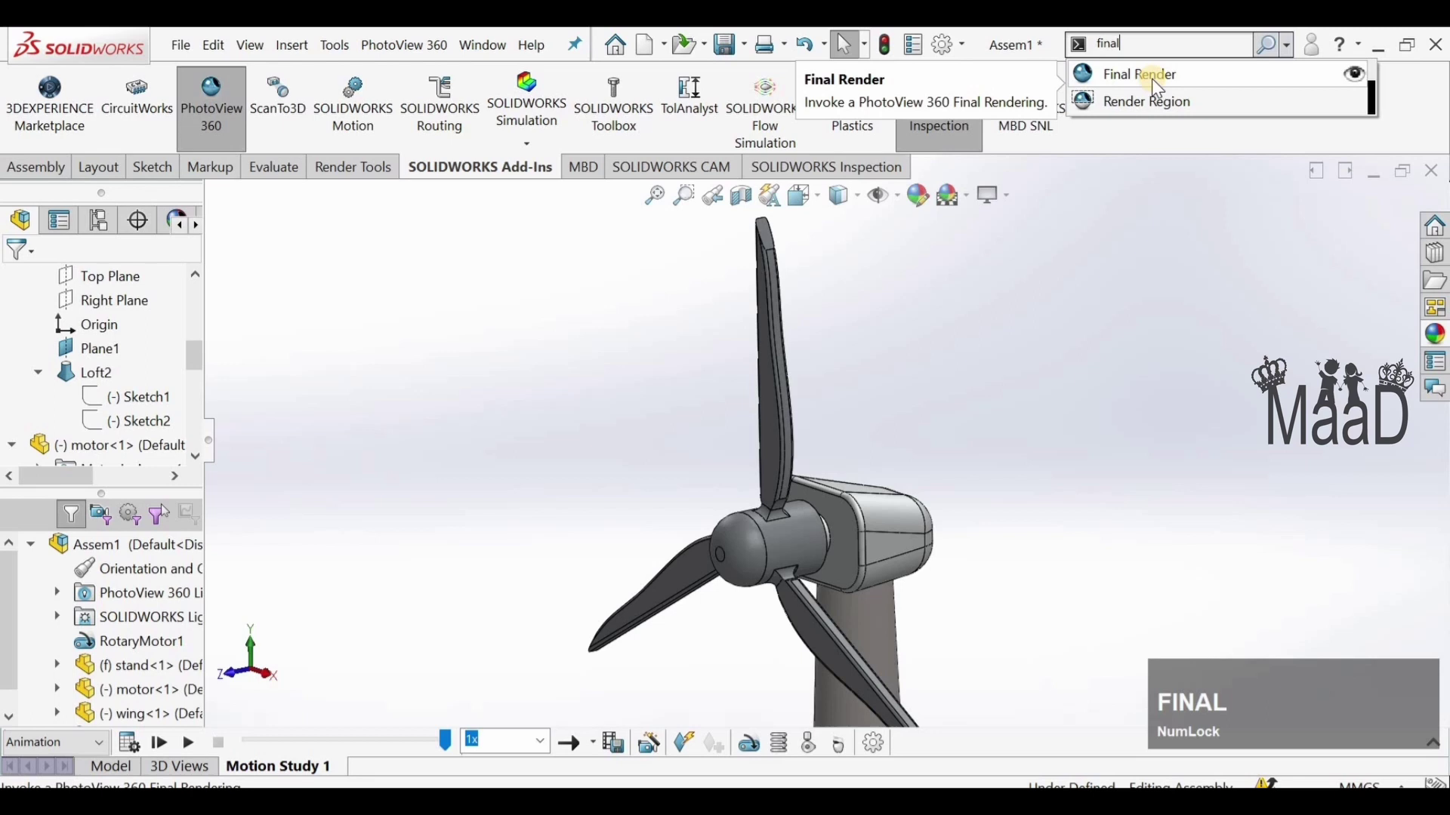
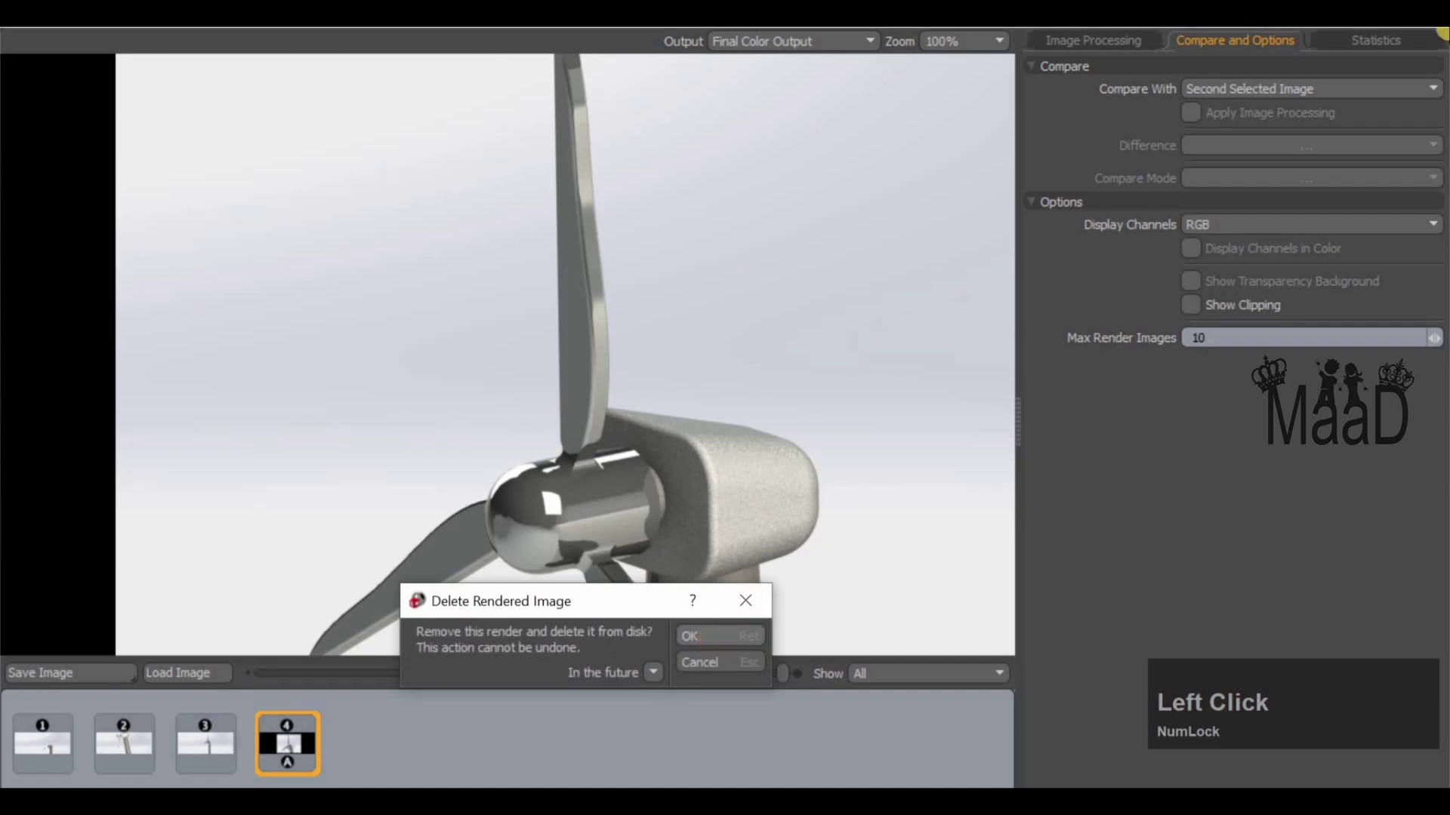
pyautogui.press('Escape')
pyautogui.click(1175, 281)
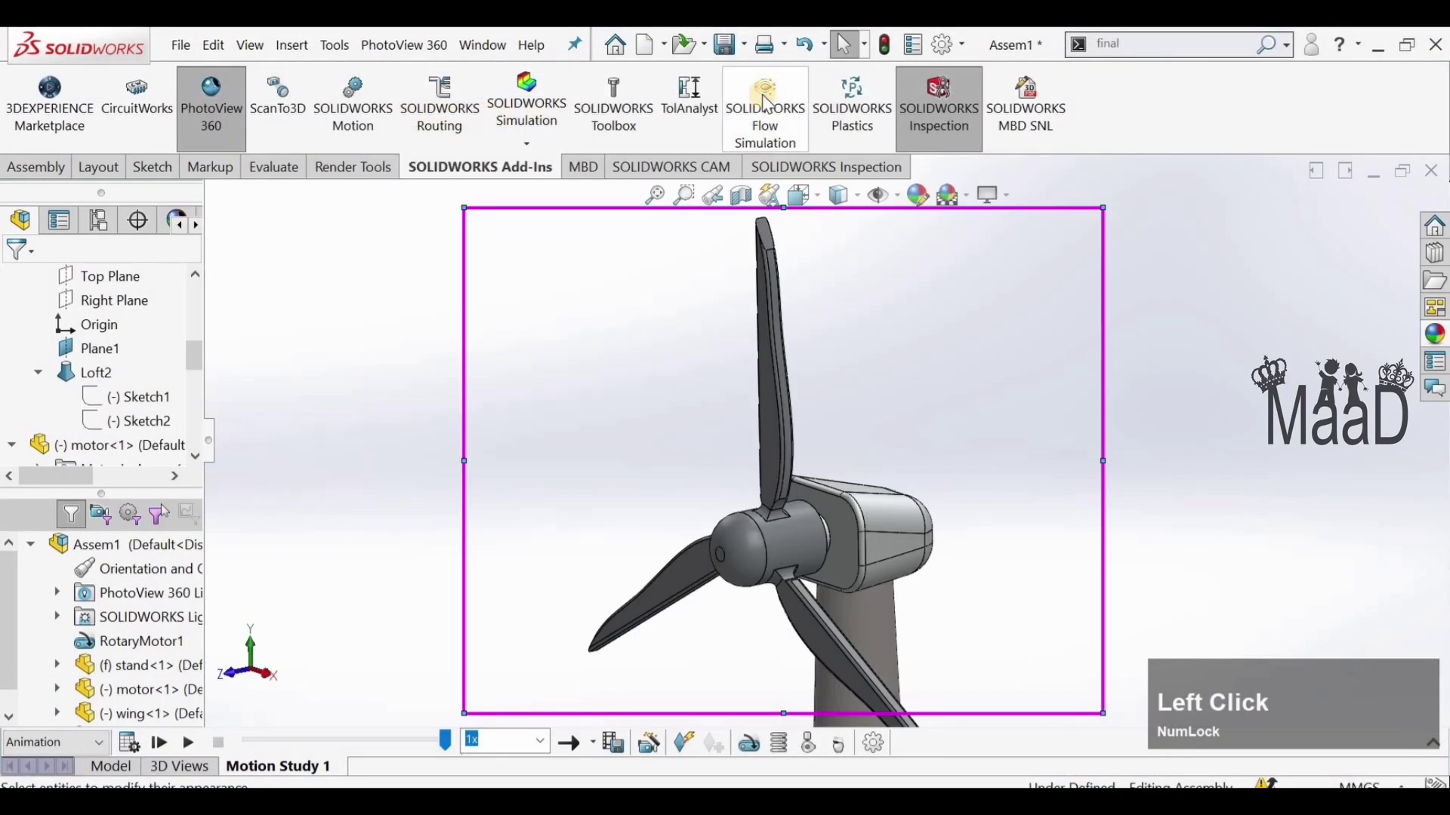
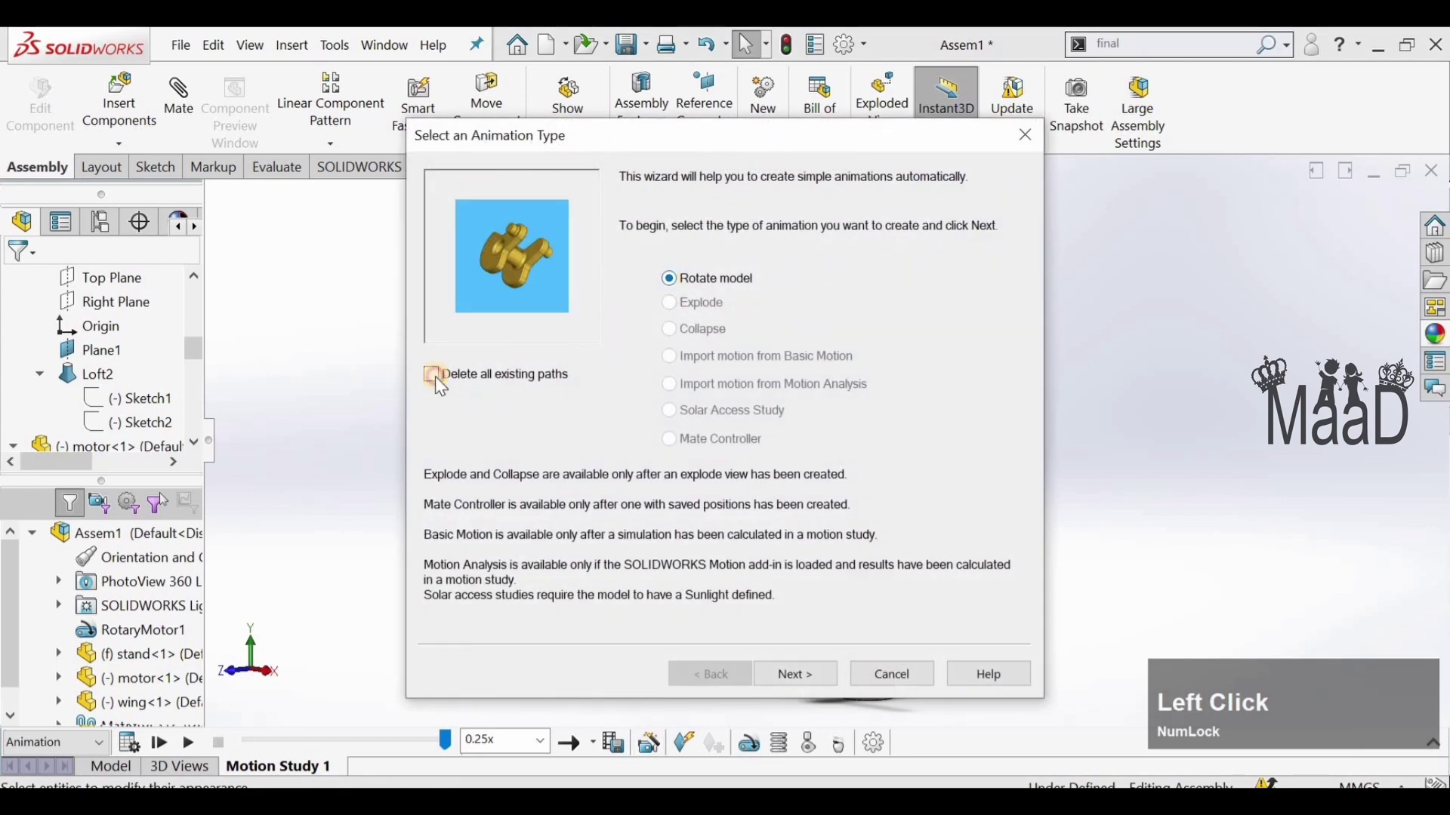
# - In the Animation Wizard choose Rotate model with existing paths deleted
pyautogui.click(750, 599)
pyautogui.middleClick(791, 611)
pyautogui.scroll(3)
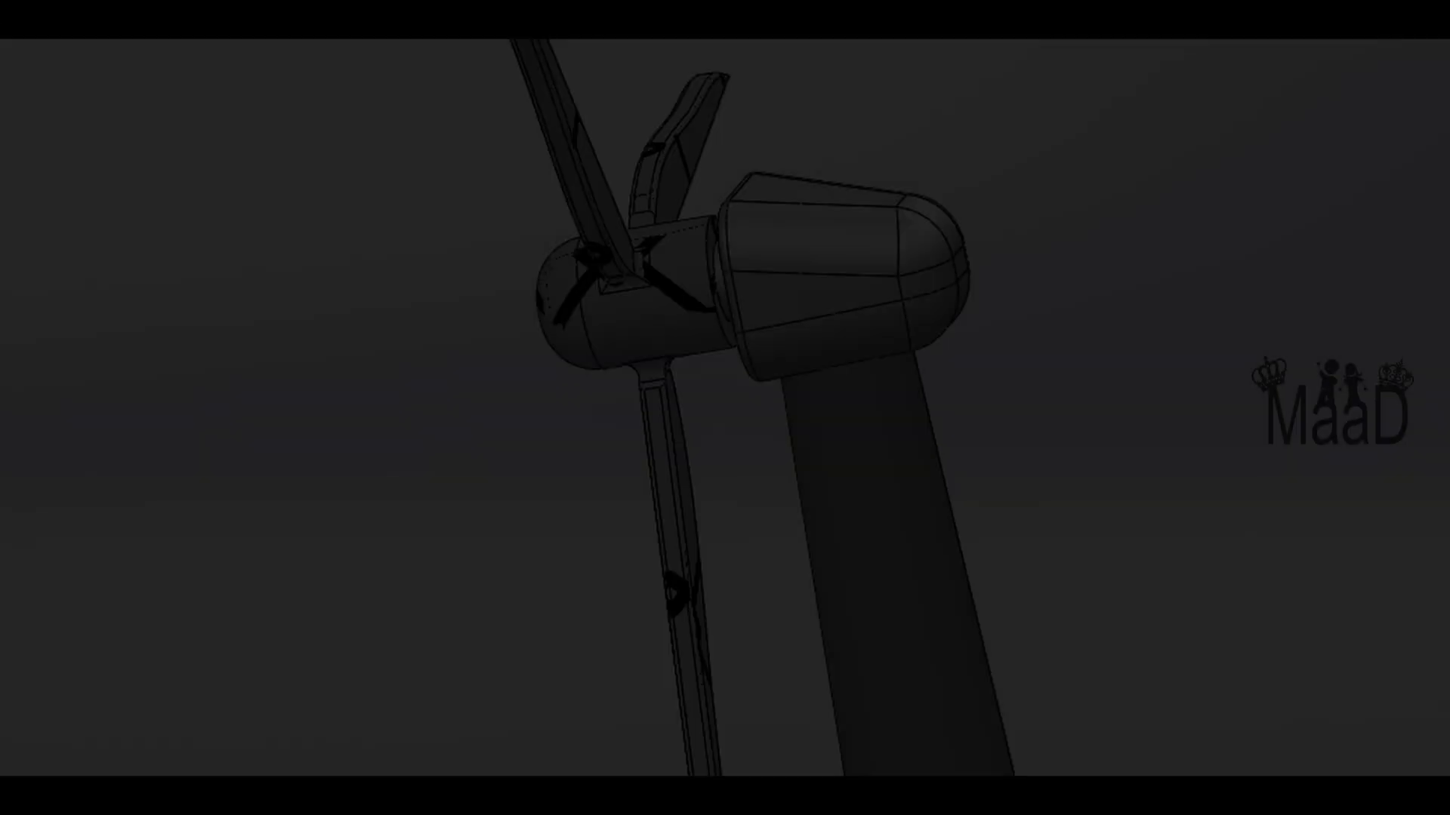